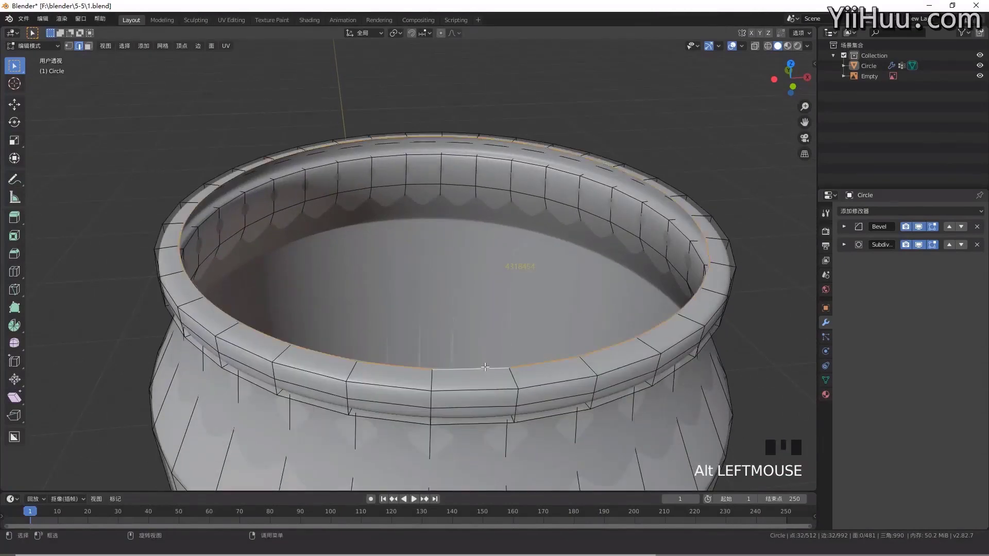
# From front view, extrude the inner rim loop downward twice, narrowing each new loop
pyautogui.press('KP_1')
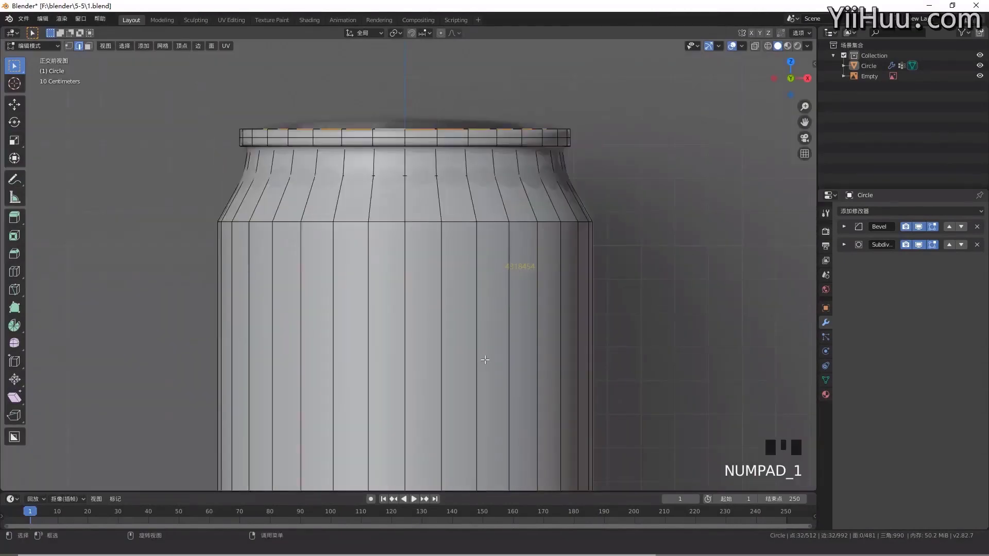
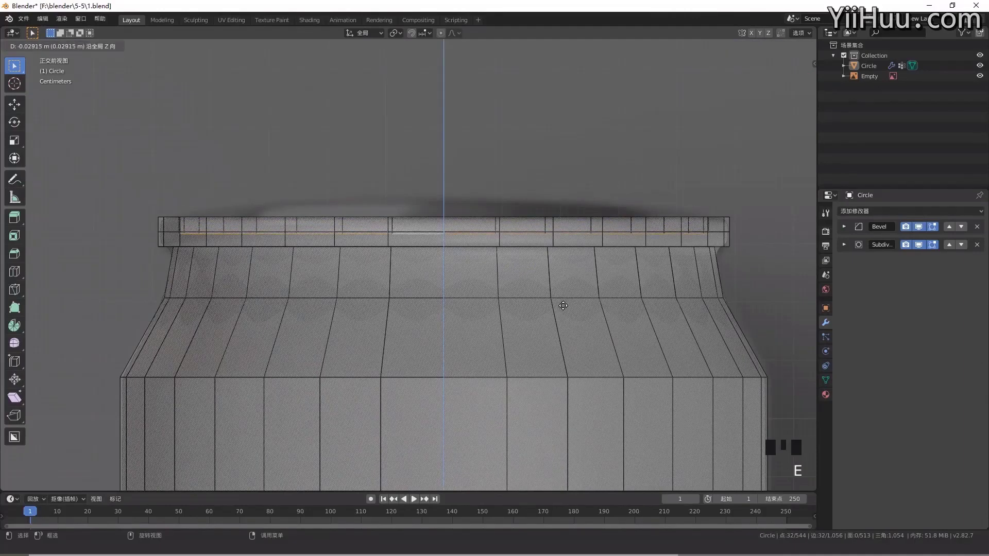
pyautogui.scroll(3)
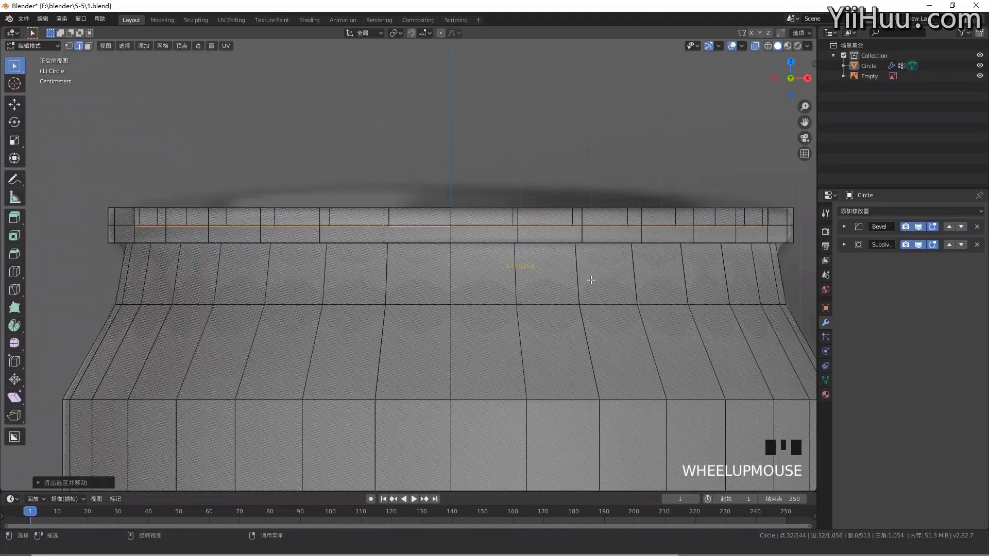
pyautogui.press('s')
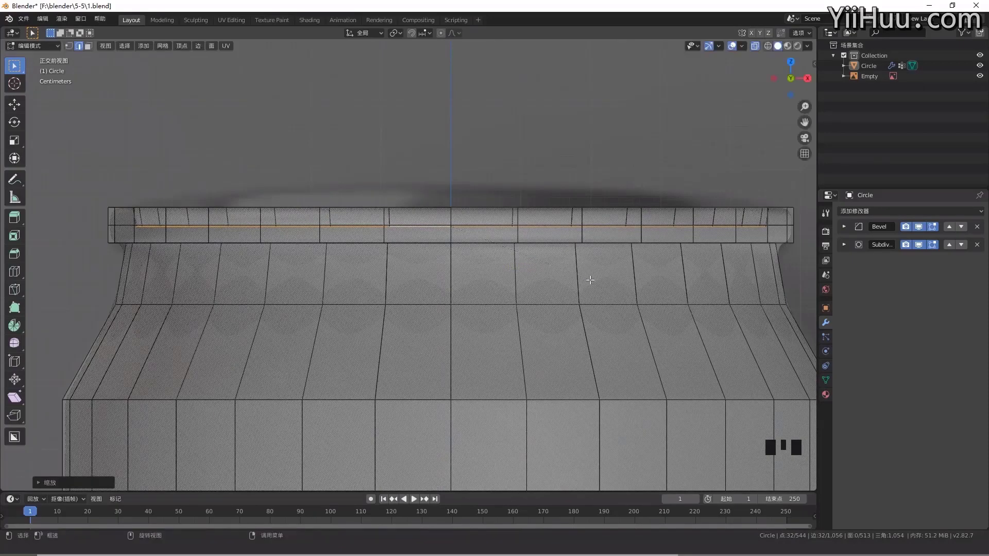
pyautogui.press('e')
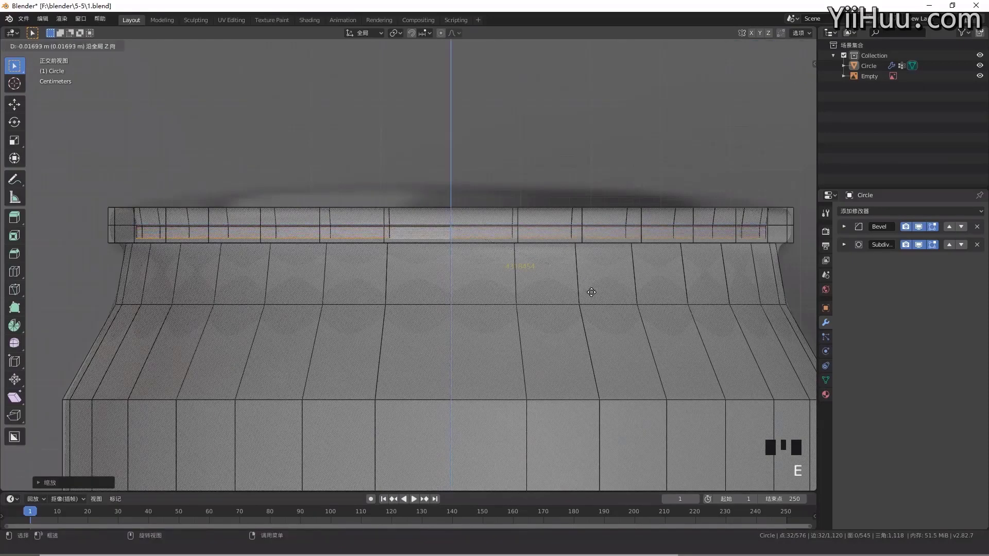
pyautogui.scroll(3)
pyautogui.scroll(3)
pyautogui.press('s')
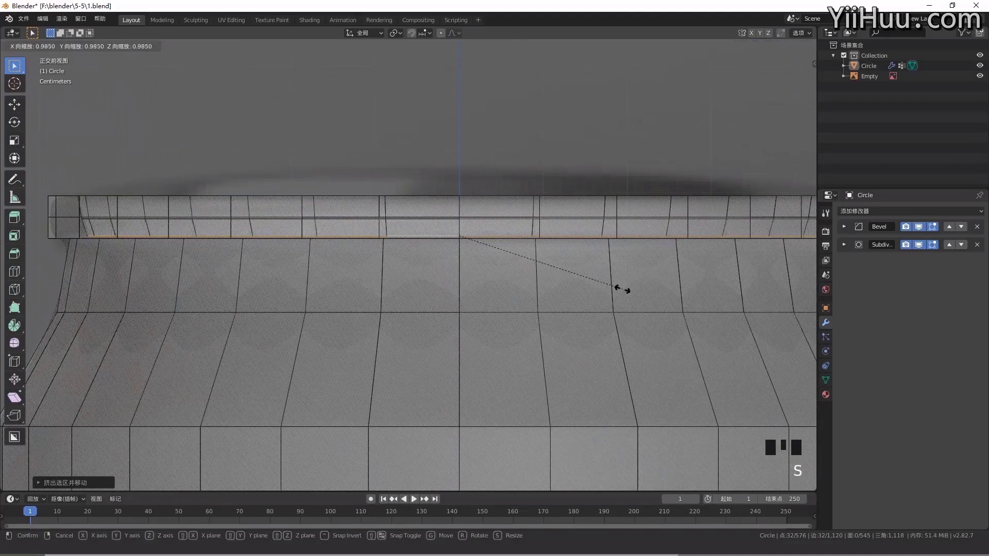
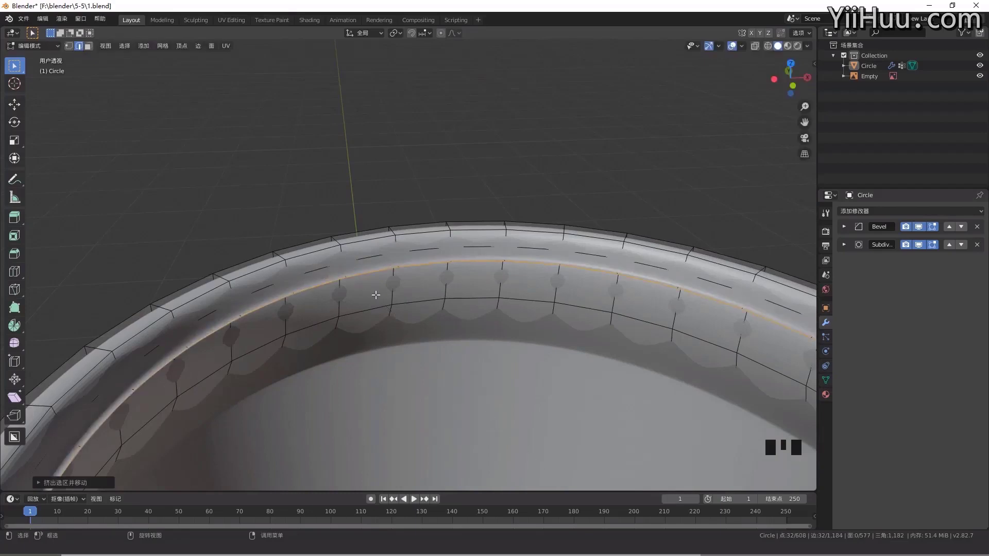
# Extrude two further stepped lips down inside the rim, scaling each slightly inward
pyautogui.press('KP_1')
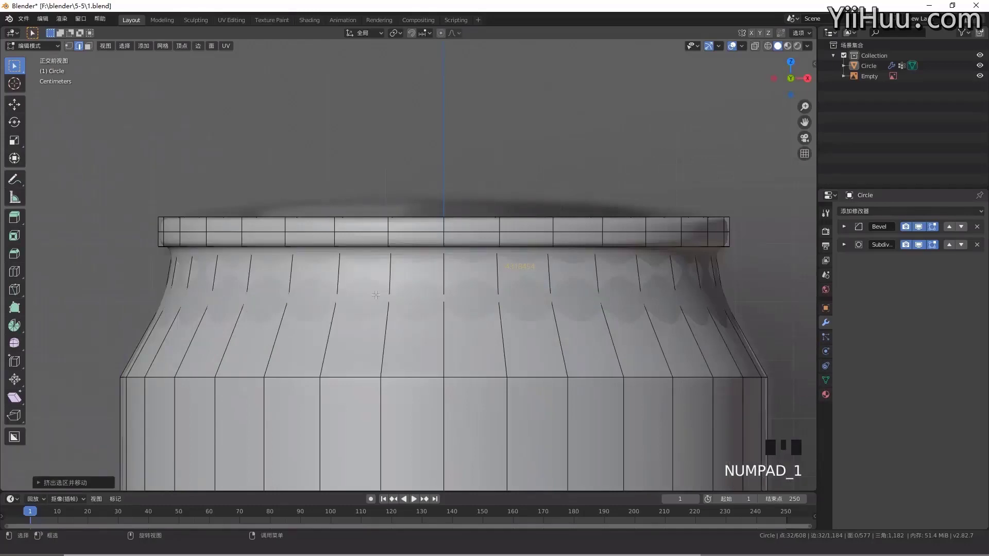
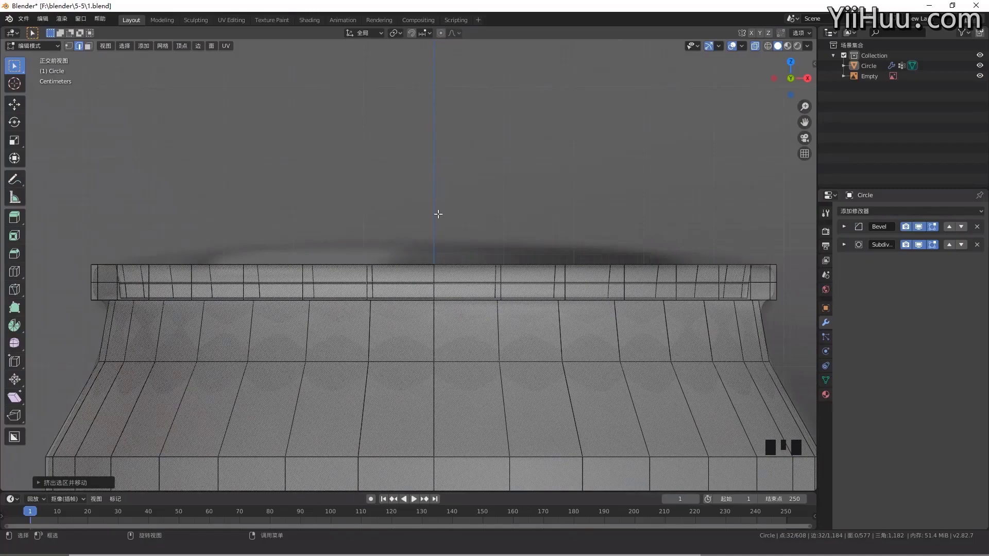
pyautogui.press('e')
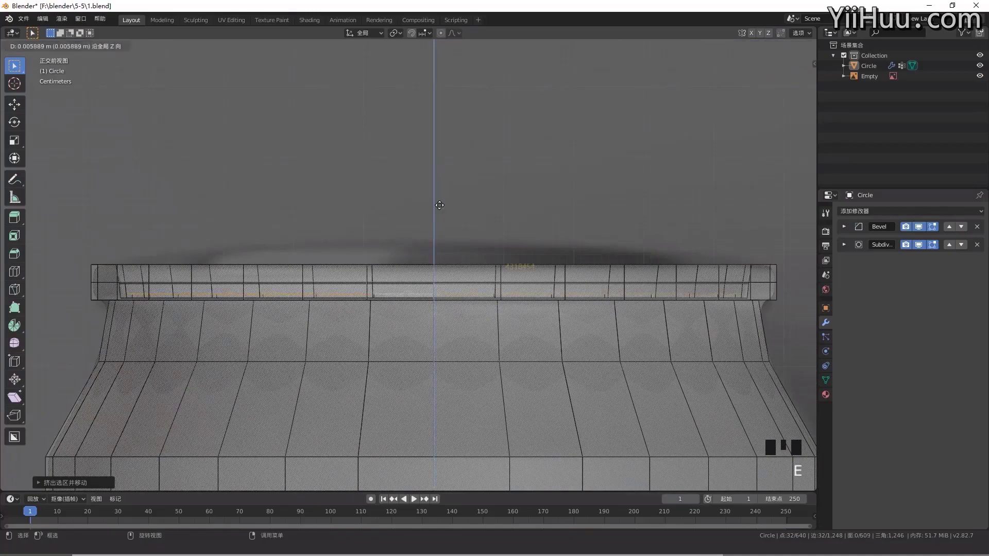
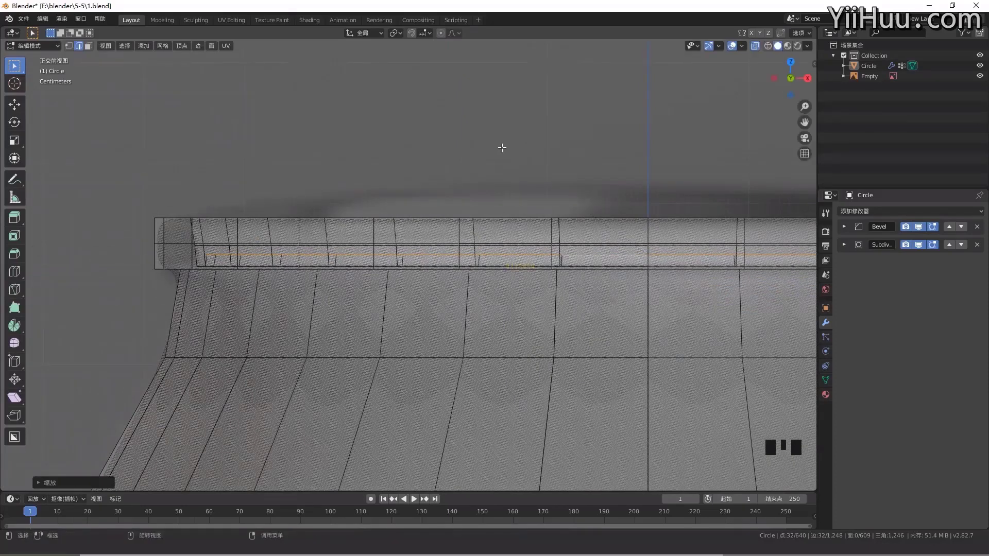
pyautogui.press('e')
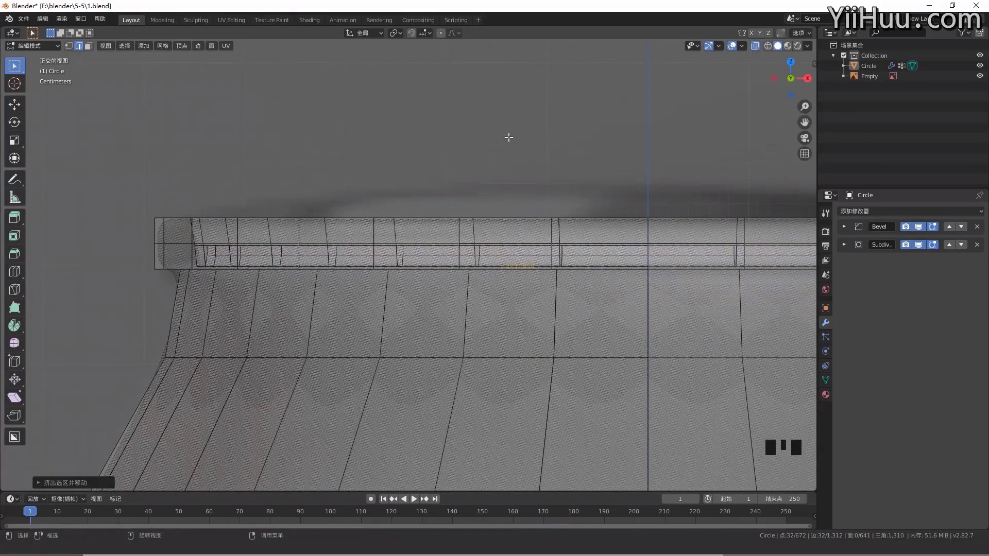
pyautogui.press('s')
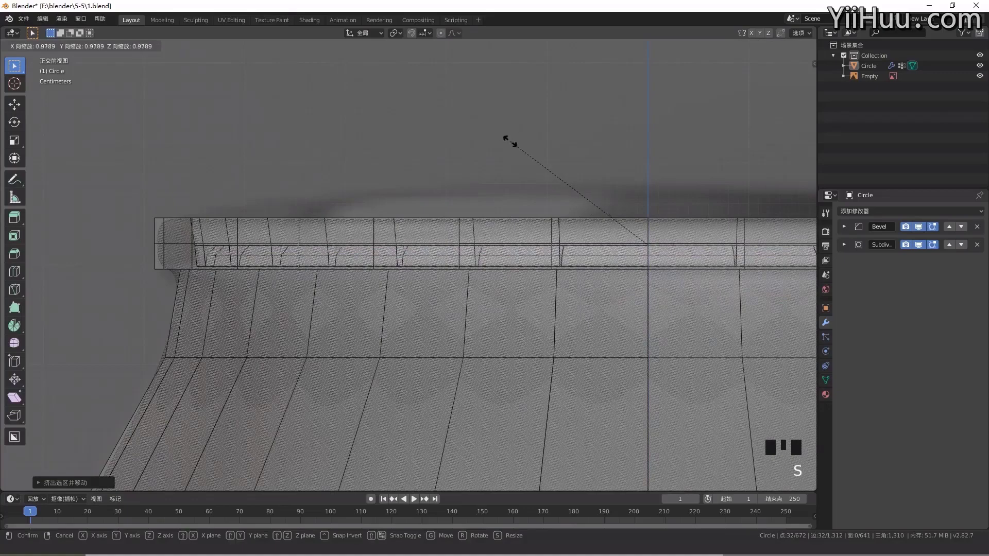
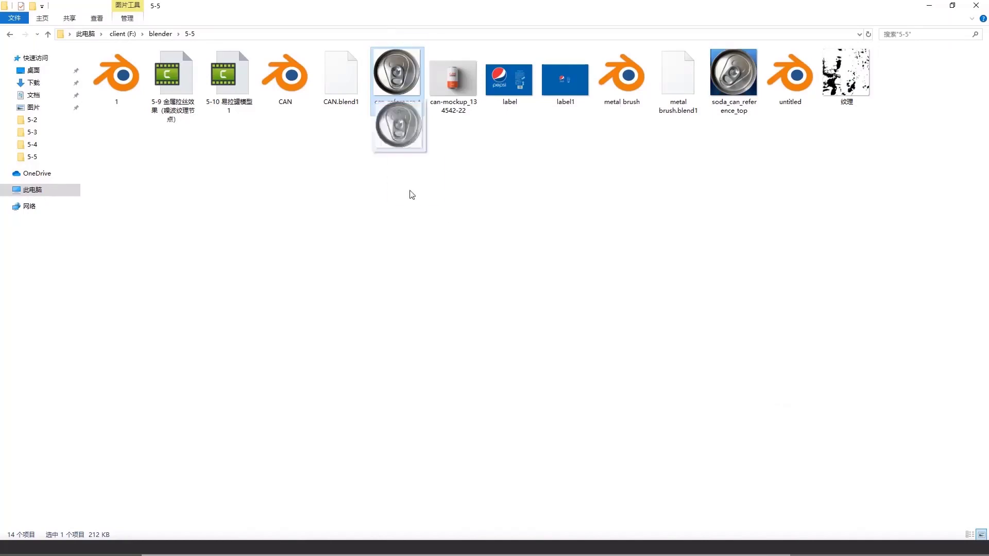
# Drag the can-top reference photo from F:\blender\5-5 into the 3D viewport
pyautogui.press('KP_7')
pyautogui.scroll(-3)
pyautogui.moveTo(484, 298); pyautogui.dragTo(524, 235)
pyautogui.click(524, 235)
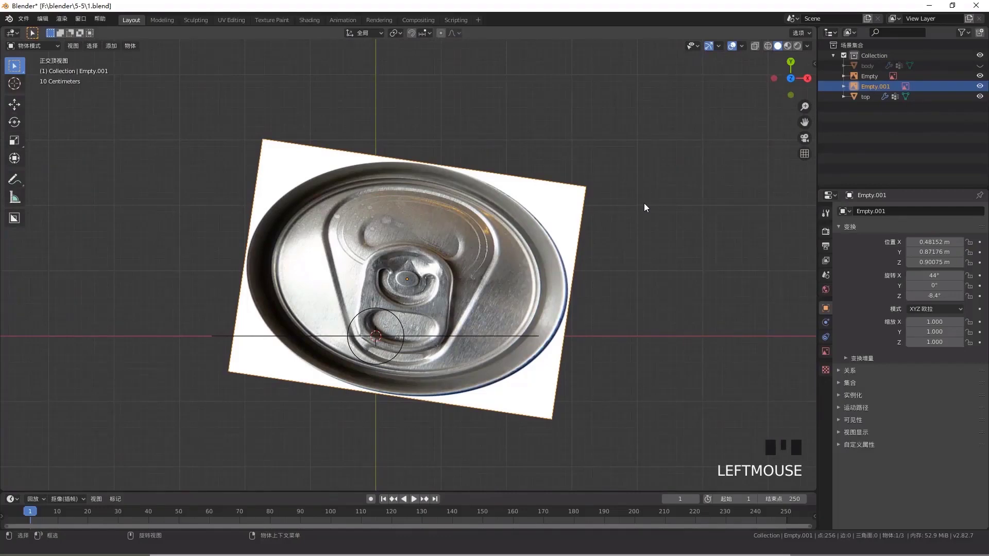
# Clear the reference image's location and rotation, then scale it down to the can's size in top view
pyautogui.press('alt+g')
pyautogui.press('alt+r')
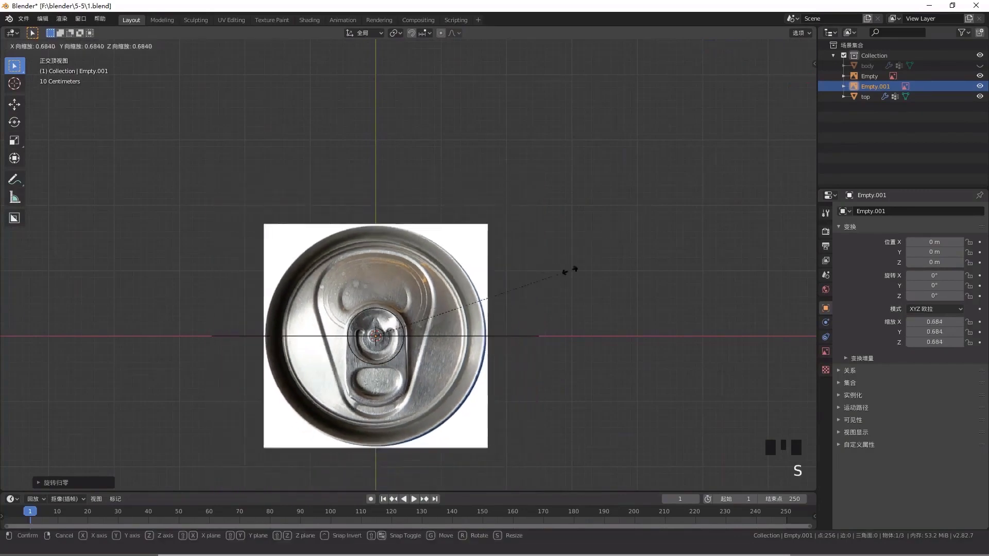
pyautogui.scroll(3)
pyautogui.moveTo(383, 354); pyautogui.dragTo(433, 215)
pyautogui.scroll(3)
pyautogui.moveTo(457, 245); pyautogui.dragTo(438, 279)
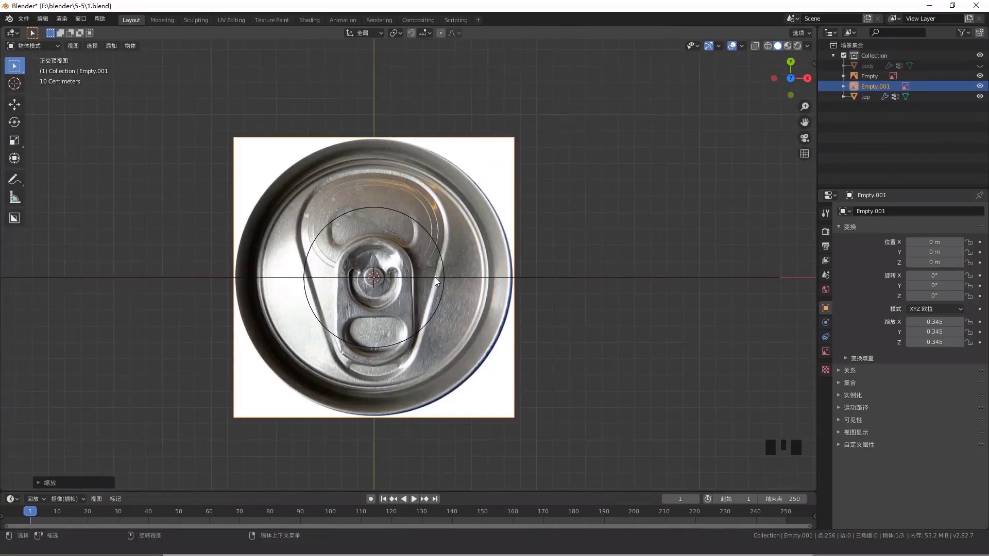
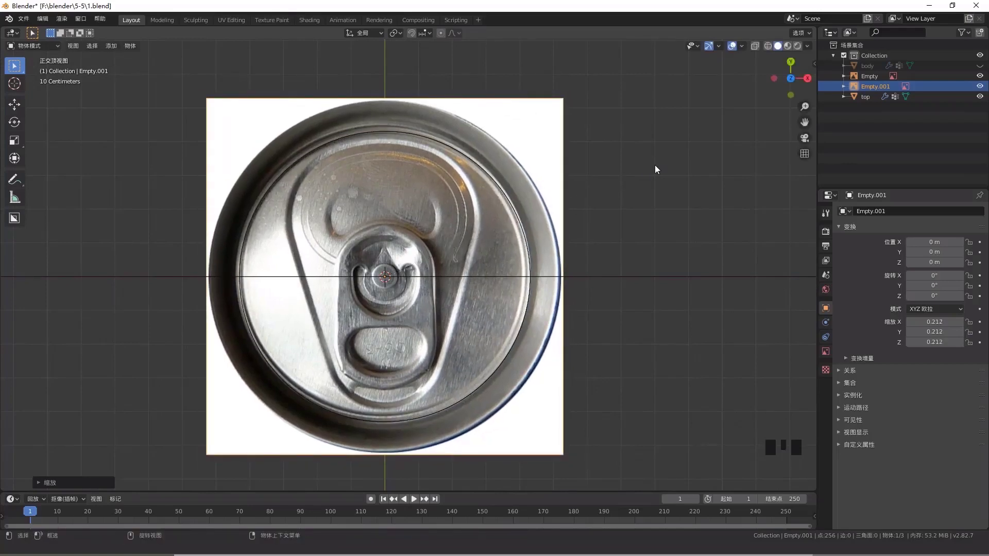
pyautogui.click(493, 180)
# Inset the can top's face into a thin edge ring and delete its left half
pyautogui.press('Tab')
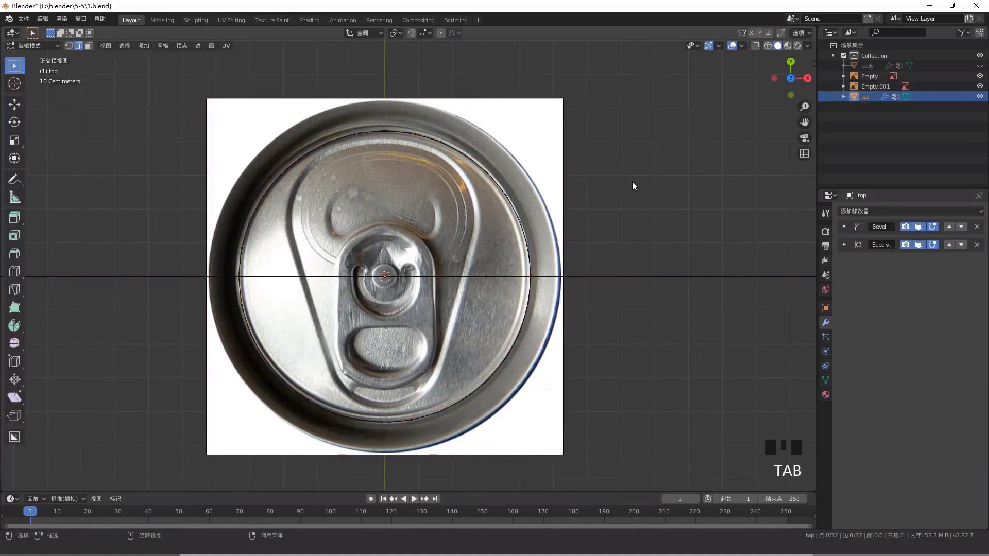
pyautogui.press('a')
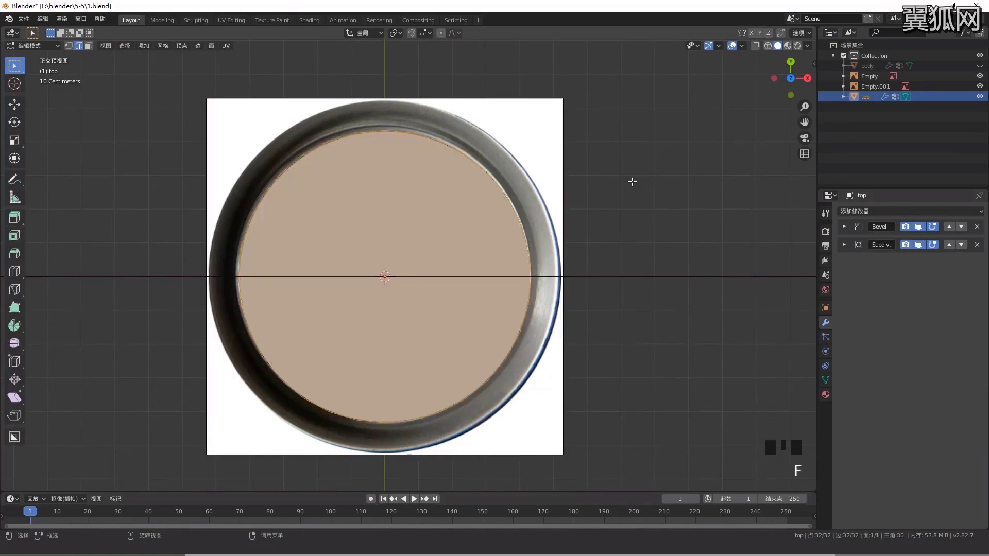
pyautogui.press('alt+z')
pyautogui.scroll(3)
pyautogui.scroll(3)
pyautogui.press('i')
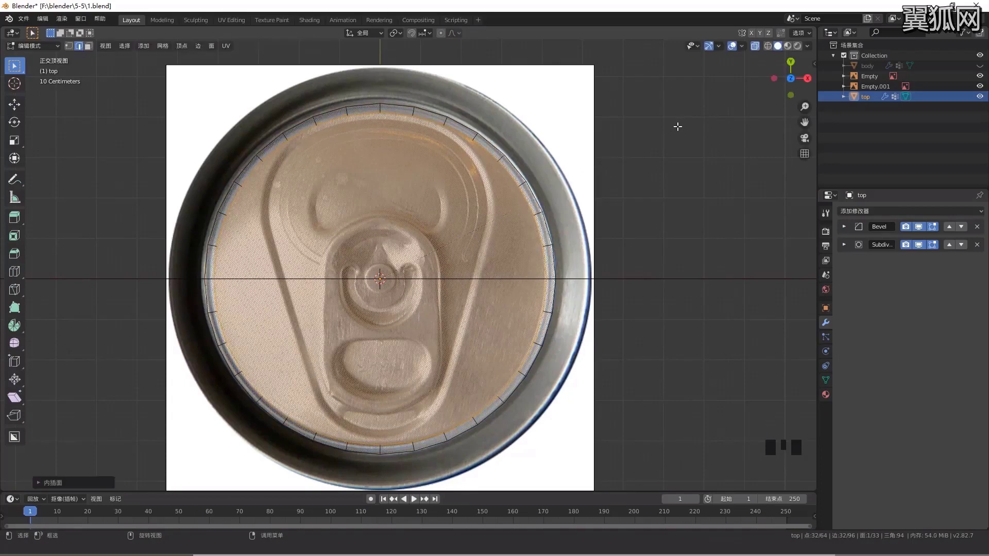
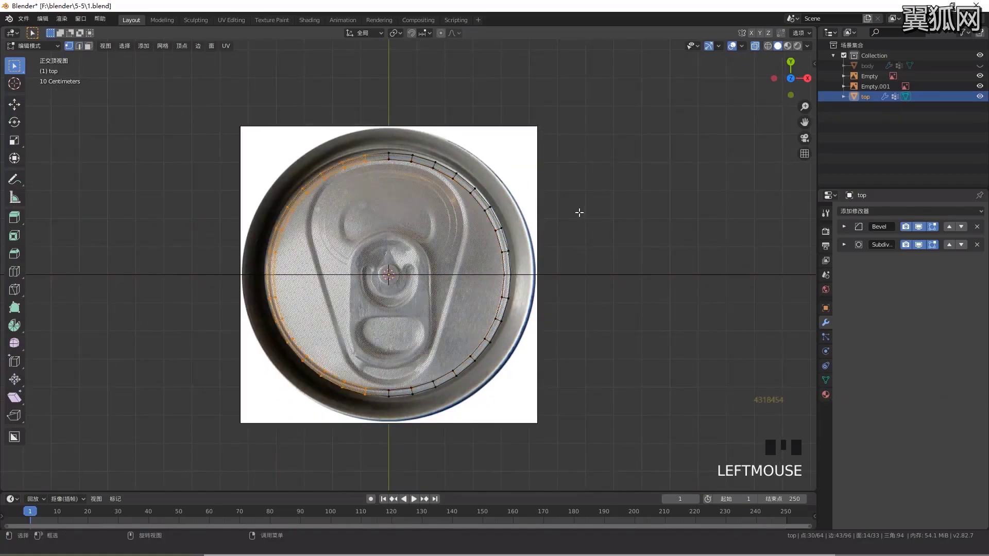
pyautogui.press('x')
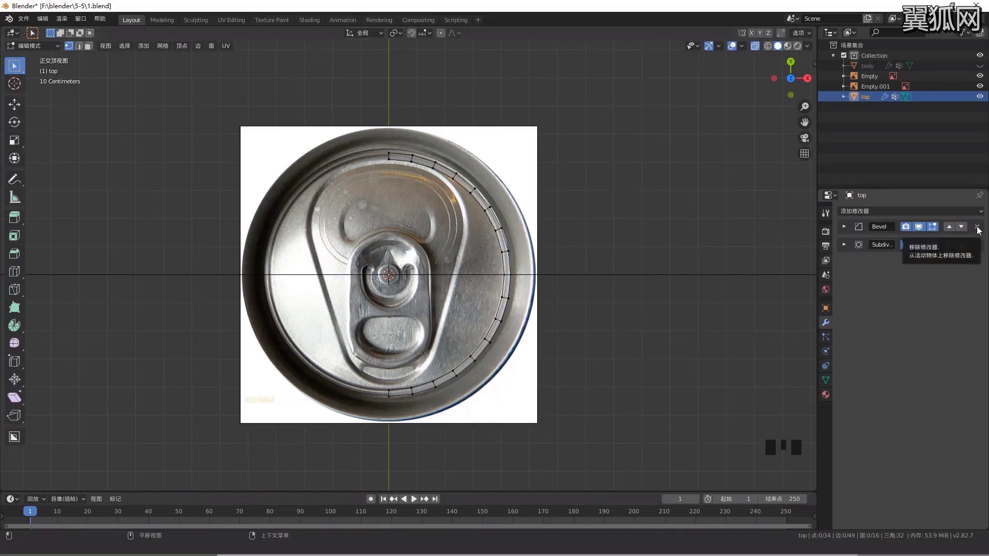
# Remove the Bevel modifier and place a Mirror modifier above Subdivision Surface
pyautogui.click(979, 228)
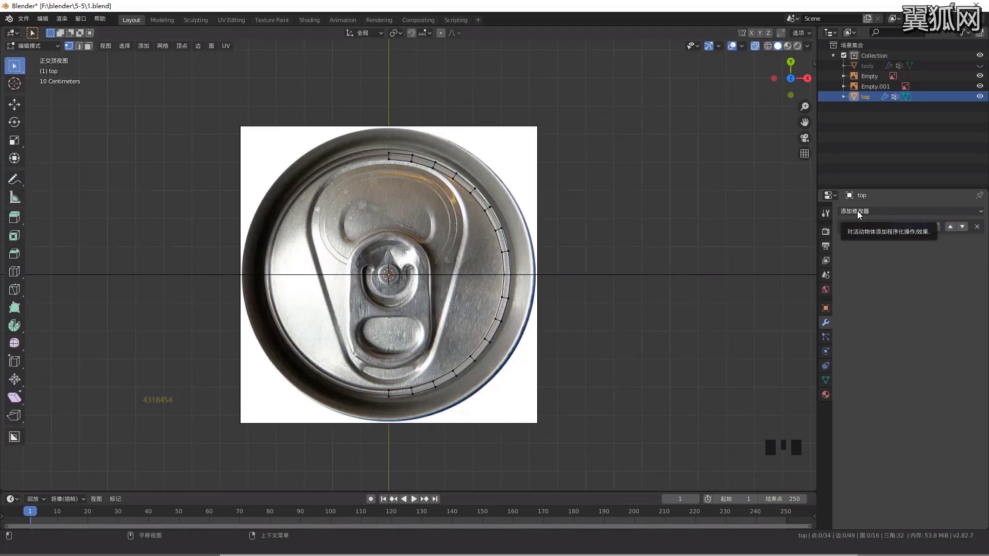
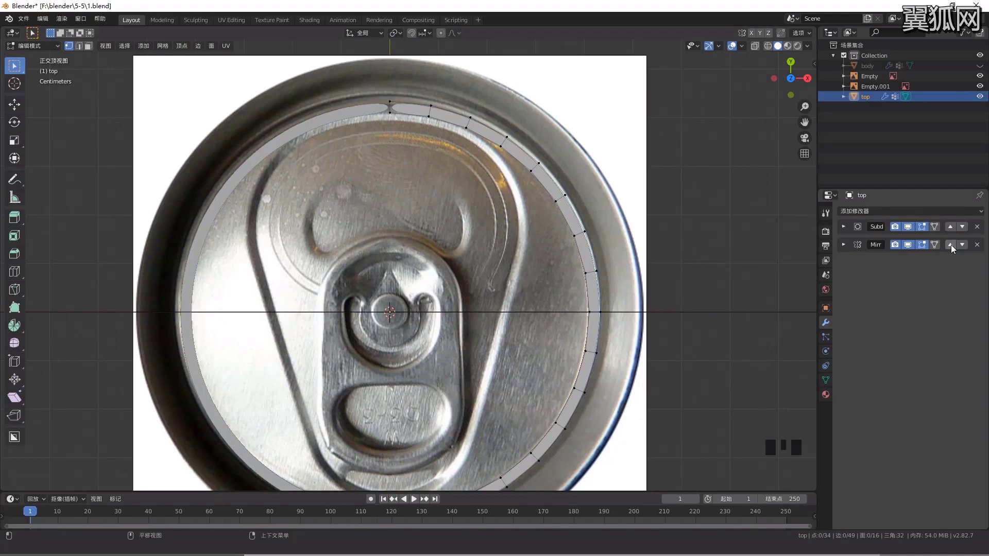
pyautogui.click(953, 249)
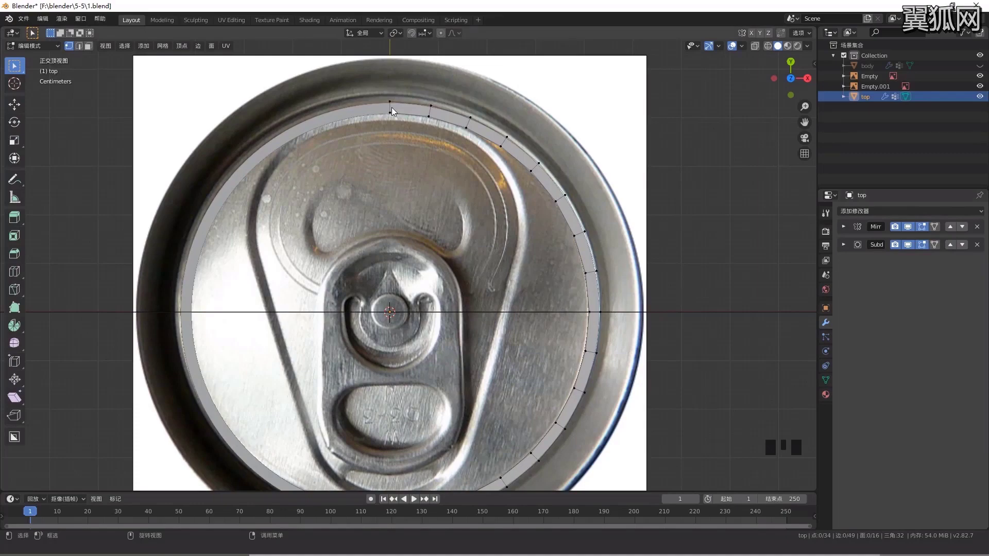
pyautogui.press('alt+z')
pyautogui.scroll(3)
# Move the inner ring vertices one by one onto the pull-tab outline in the reference photo
pyautogui.moveTo(519, 186); pyautogui.dragTo(525, 155)
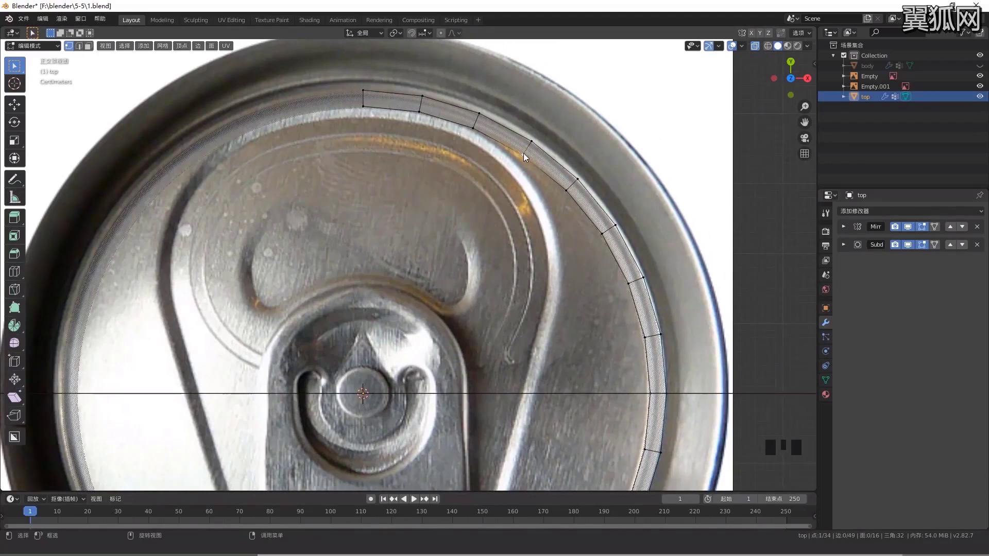
pyautogui.press('g')
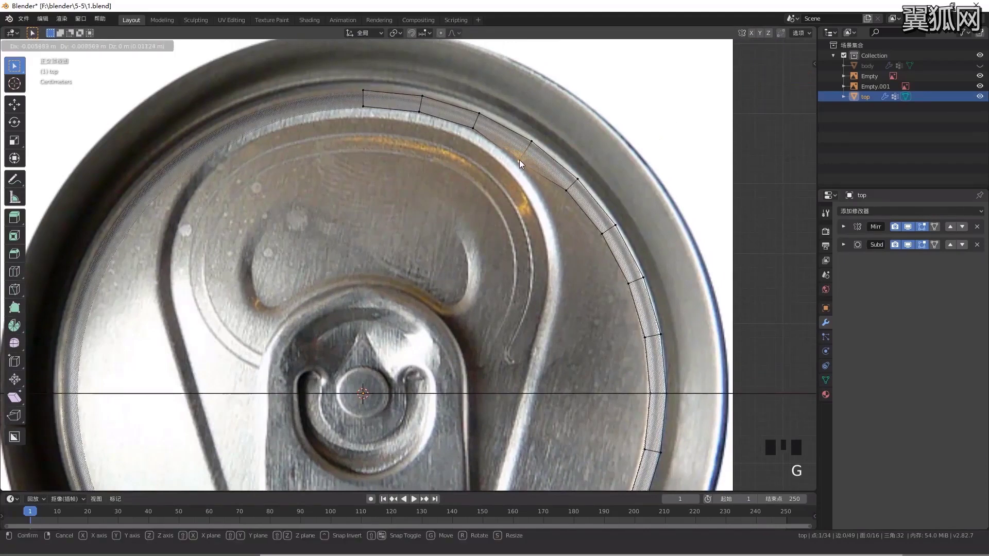
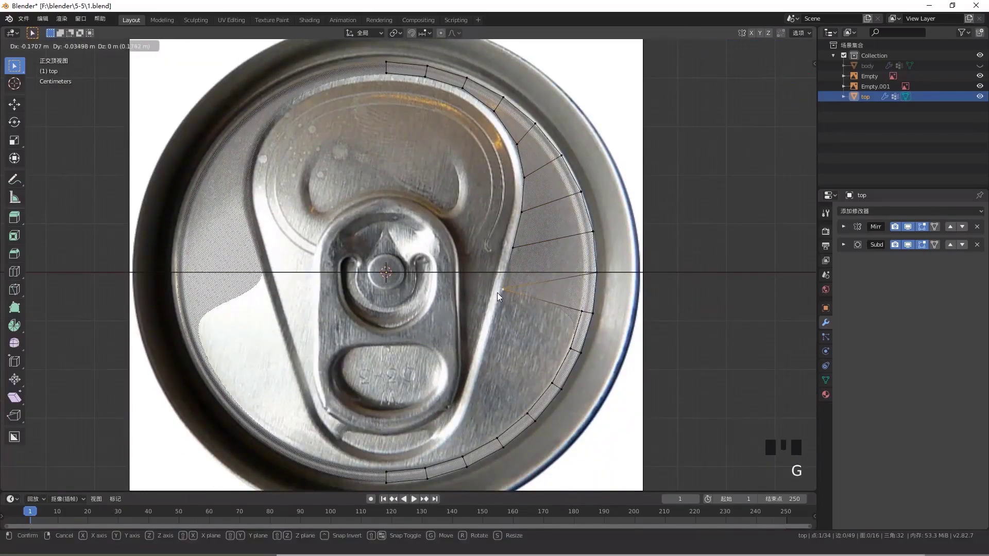
pyautogui.moveTo(585, 313); pyautogui.dragTo(560, 330)
pyautogui.press('g')
pyautogui.moveTo(570, 356); pyautogui.dragTo(547, 359)
pyautogui.press('g')
pyautogui.click(505, 293)
pyautogui.press('g')
pyautogui.click(496, 323)
pyautogui.press('g')
pyautogui.moveTo(499, 304); pyautogui.dragTo(530, 243)
pyautogui.click(530, 243)
pyautogui.press('g')
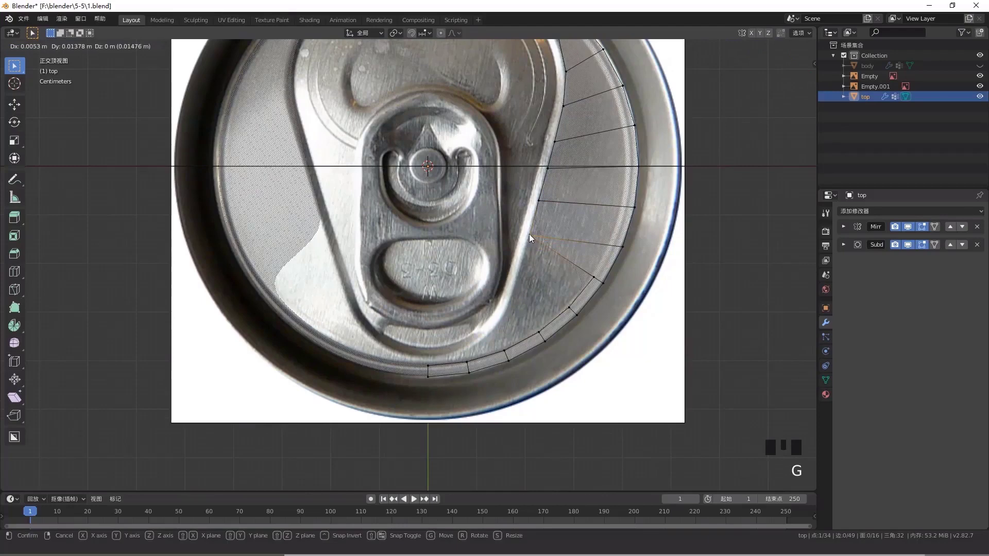
pyautogui.moveTo(594, 281); pyautogui.dragTo(568, 280)
pyautogui.press('g')
pyautogui.click(532, 236)
pyautogui.press('g')
pyautogui.click(541, 202)
pyautogui.press('g')
pyautogui.click(550, 172)
pyautogui.press('g')
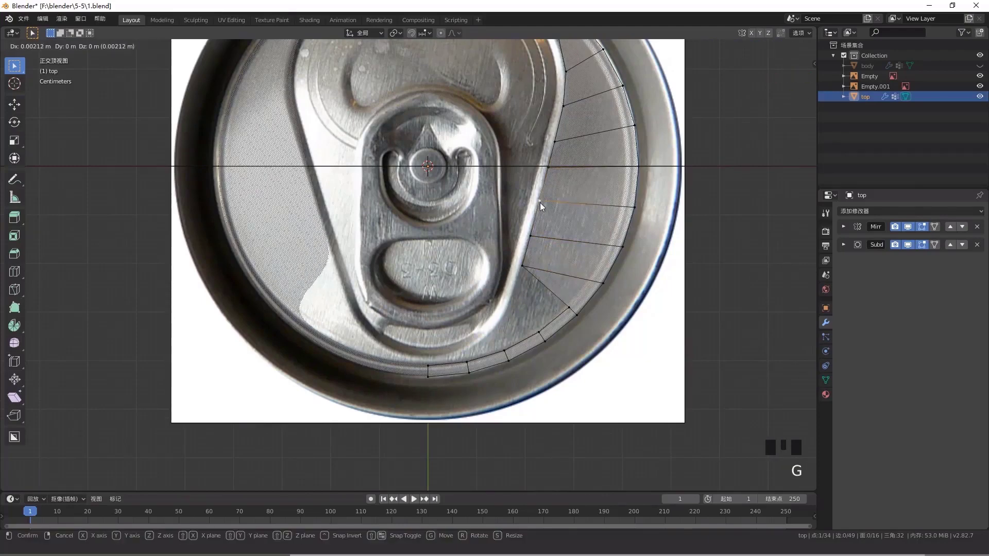
pyautogui.click(566, 306)
pyautogui.press('g')
pyautogui.moveTo(539, 337); pyautogui.dragTo(523, 331)
pyautogui.press('g')
pyautogui.moveTo(504, 351); pyautogui.dragTo(495, 347)
pyautogui.press('g')
pyautogui.click(507, 356)
pyautogui.press('g')
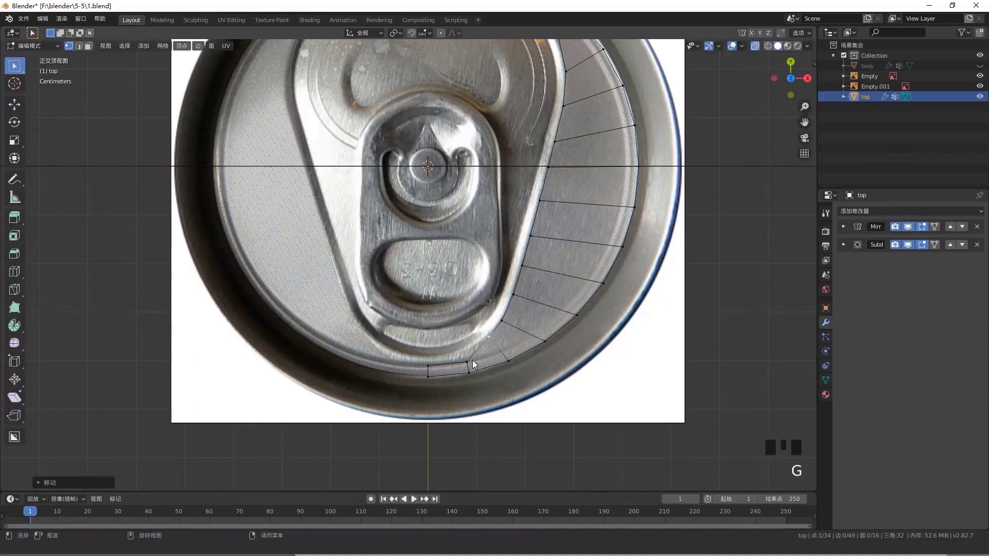
# Nudge the bottom inner vertex onto the tab outline at the mirror seam
pyautogui.click(468, 365)
pyautogui.press('g')
pyautogui.scroll(3)
pyautogui.moveTo(463, 271); pyautogui.dragTo(460, 280)
pyautogui.click(479, 306)
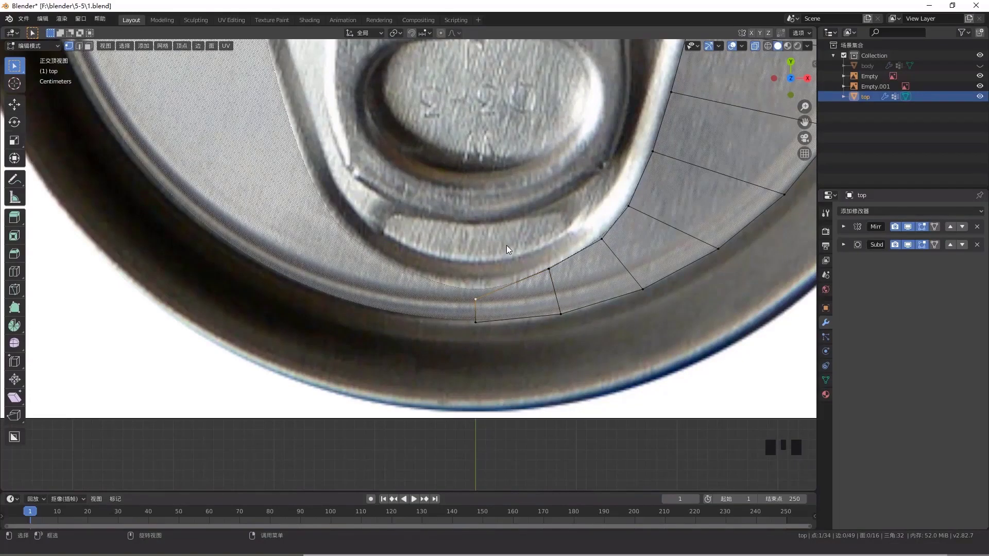
pyautogui.press('g')
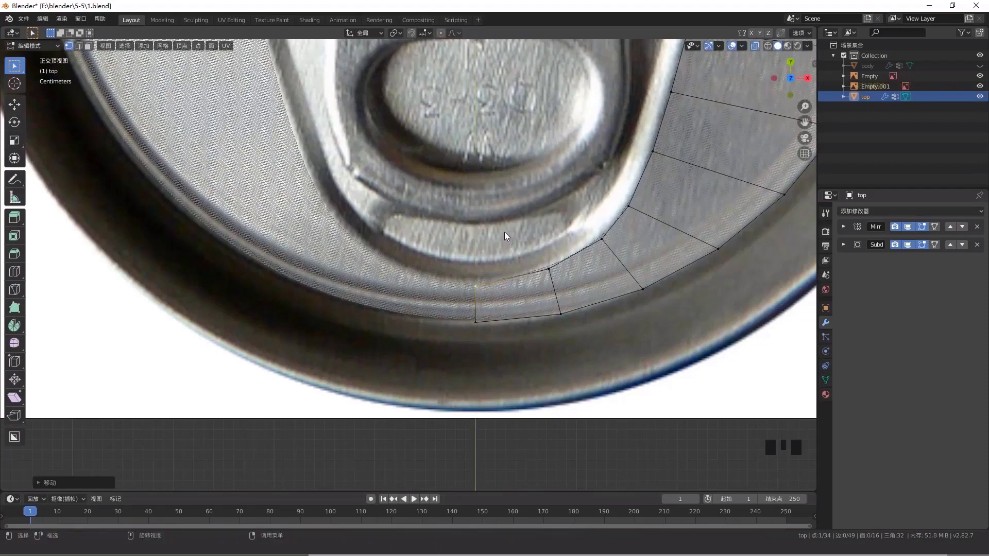
# Zoom out and toggle see-through display to check the ring's alignment with the photo
pyautogui.scroll(-3)
pyautogui.moveTo(522, 266); pyautogui.dragTo(663, 296)
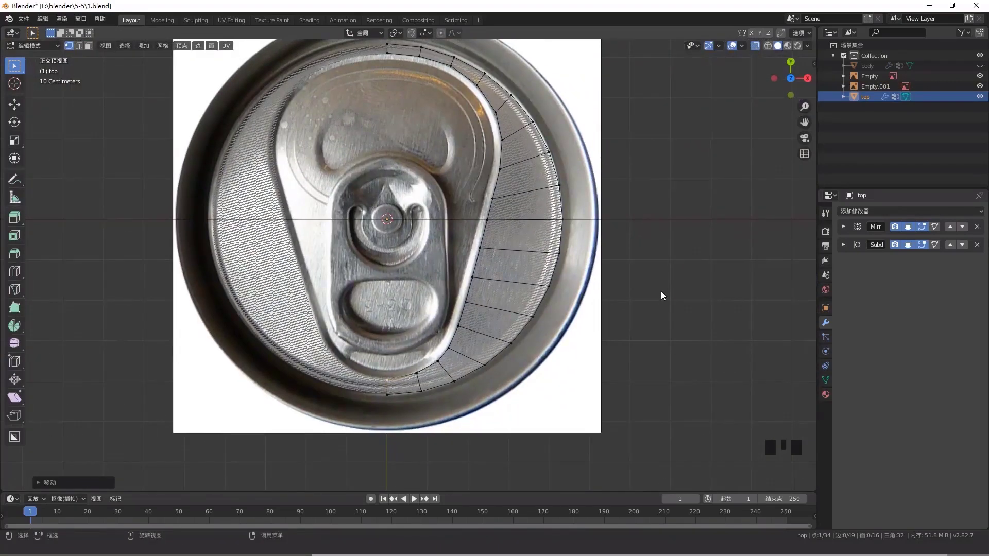
pyautogui.press('alt+z')
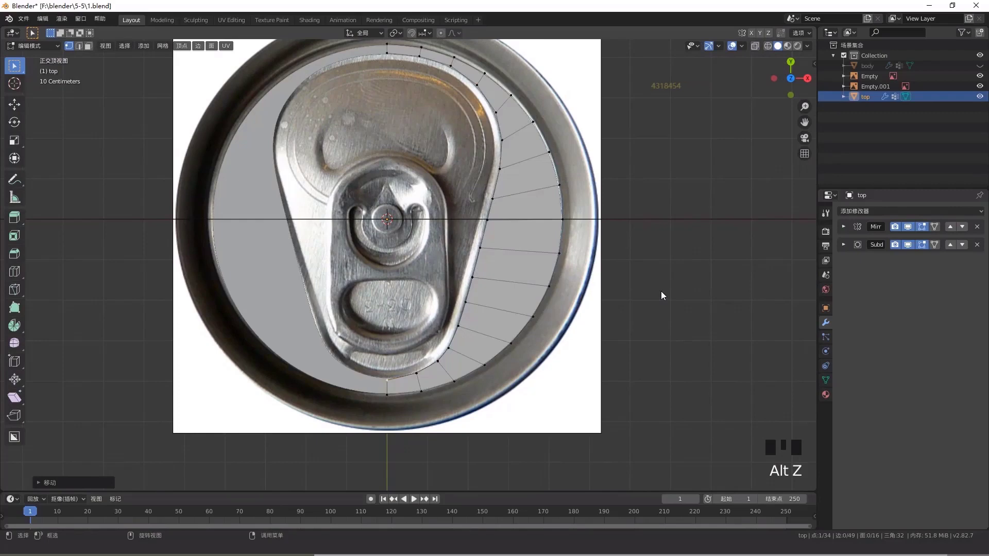
pyautogui.press('alt+z')
pyautogui.moveTo(642, 278); pyautogui.dragTo(647, 309)
# Select the ring's inner edge loop and fill the tab half with a face
pyautogui.press('2')
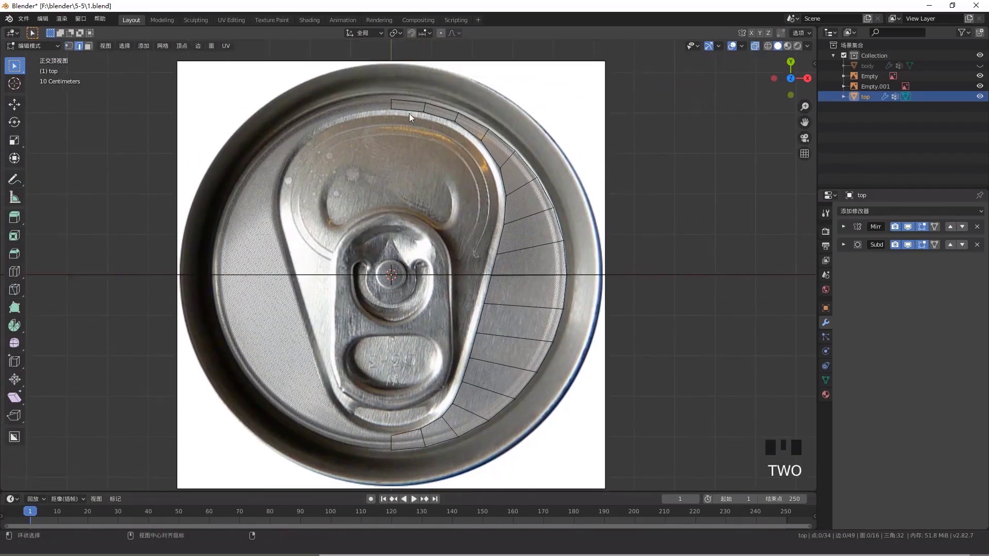
pyautogui.click(412, 117)
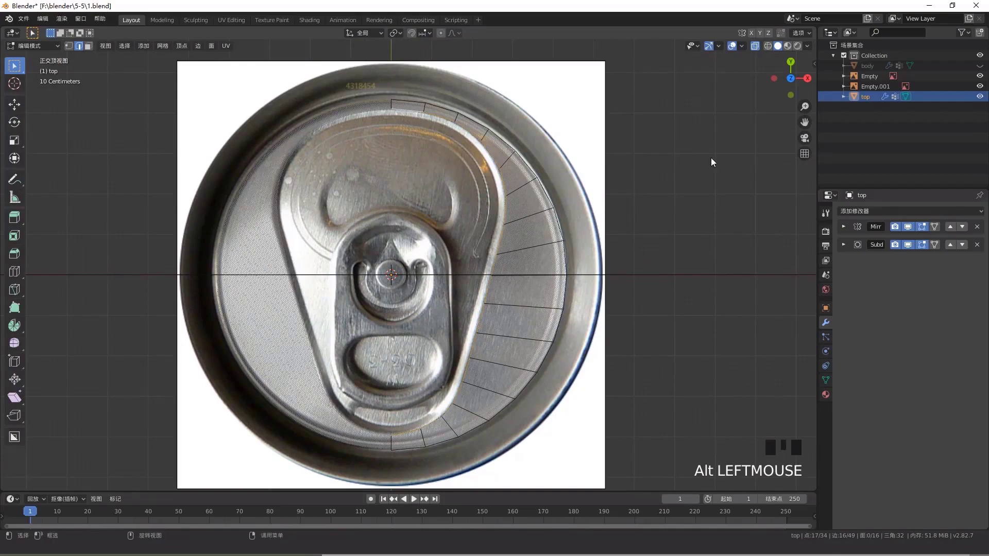
pyautogui.press('f')
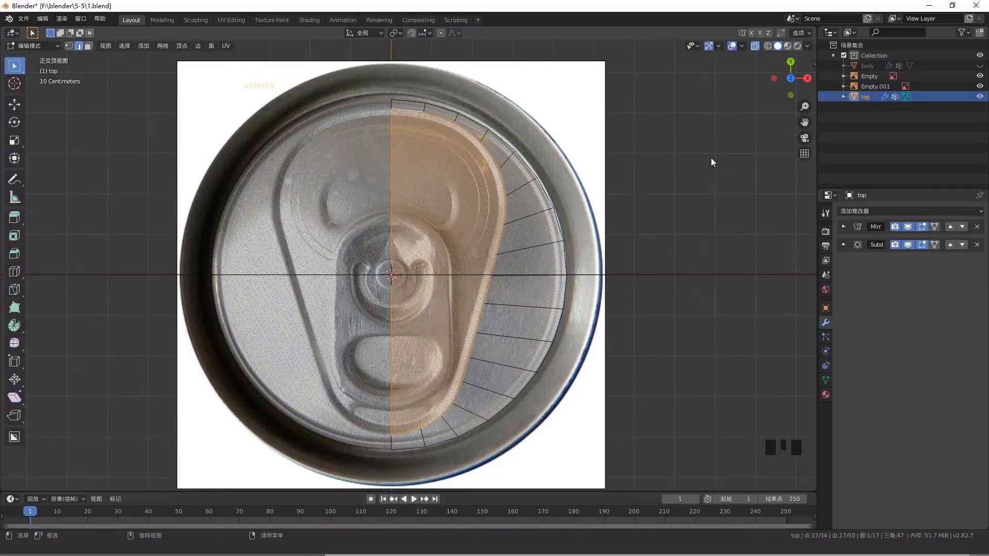
# Inset the new tab face into a narrow border with Boundary unchecked
pyautogui.scroll(3)
pyautogui.moveTo(480, 234); pyautogui.dragTo(501, 178)
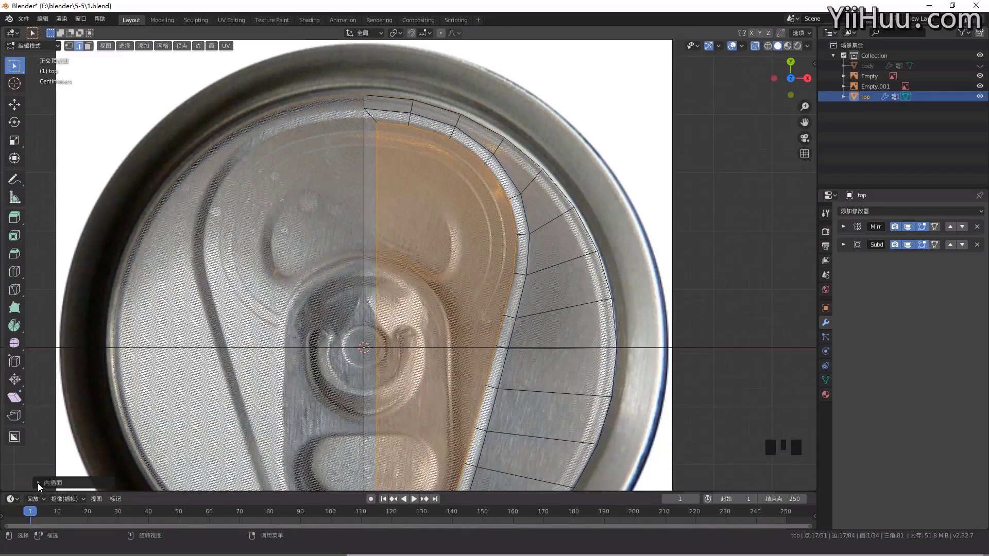
pyautogui.click(40, 488)
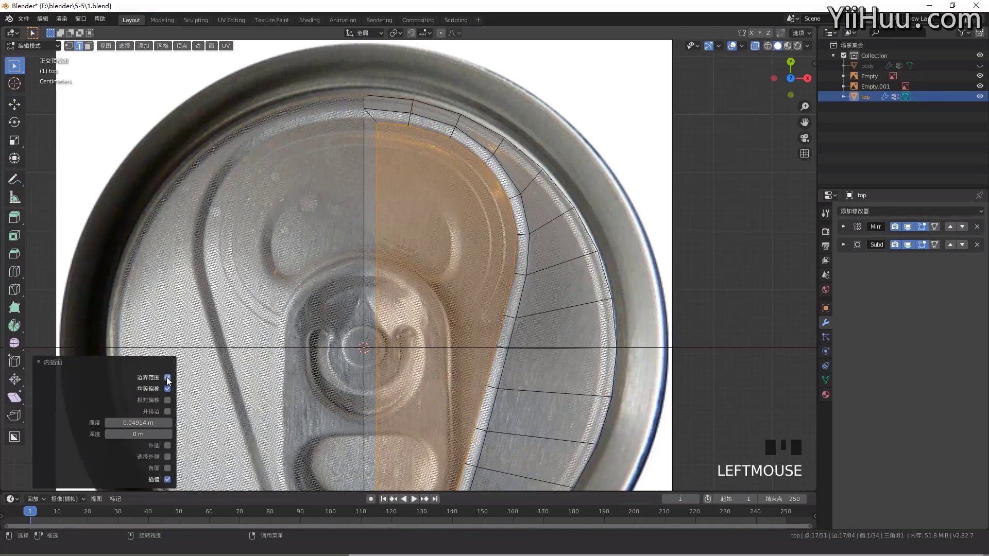
pyautogui.click(168, 382)
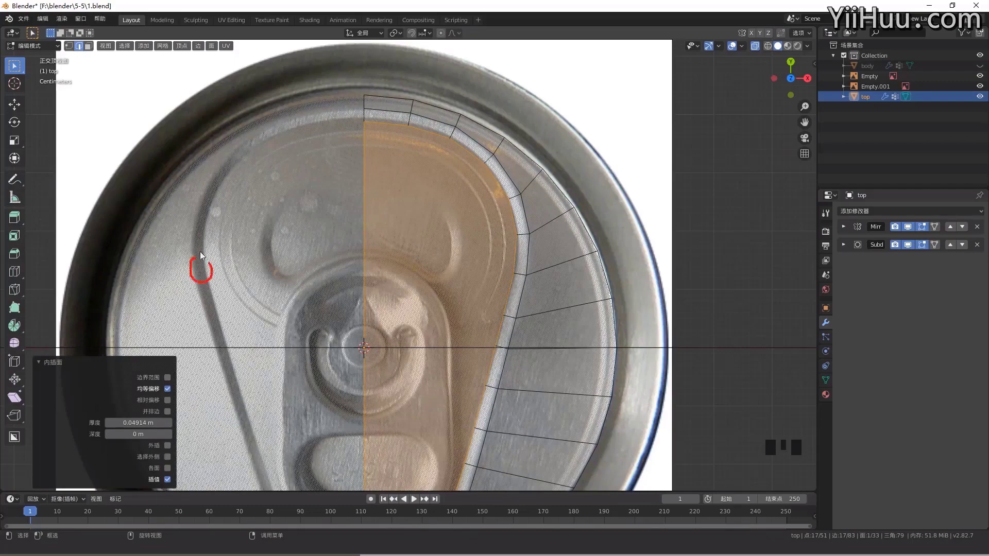
pyautogui.scroll(-3)
# Lower the inner tab face slightly below the rim along Z
pyautogui.moveTo(377, 271); pyautogui.dragTo(620, 123)
pyautogui.press('g')
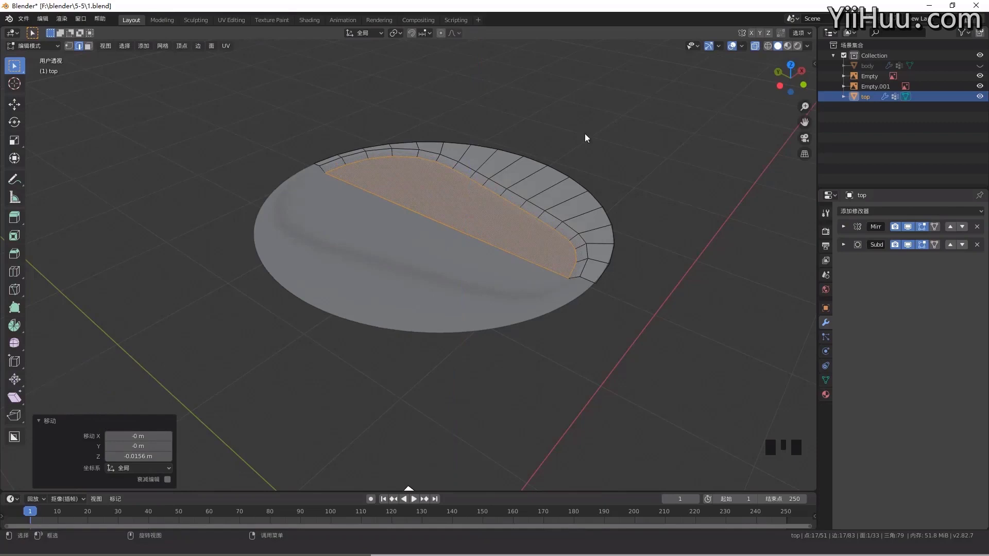
pyautogui.scroll(3)
pyautogui.scroll(-3)
pyautogui.middleClick(407, 169)
# Back in top view, inset the lowered face again with thickness 0.0433 m
pyautogui.press('KP_1')
pyautogui.scroll(3)
pyautogui.moveTo(498, 163); pyautogui.dragTo(494, 223)
pyautogui.scroll(-3)
pyautogui.moveTo(371, 275); pyautogui.dragTo(413, 280)
pyautogui.press('KP_7')
pyautogui.scroll(-3)
pyautogui.moveTo(404, 269); pyautogui.dragTo(668, 206)
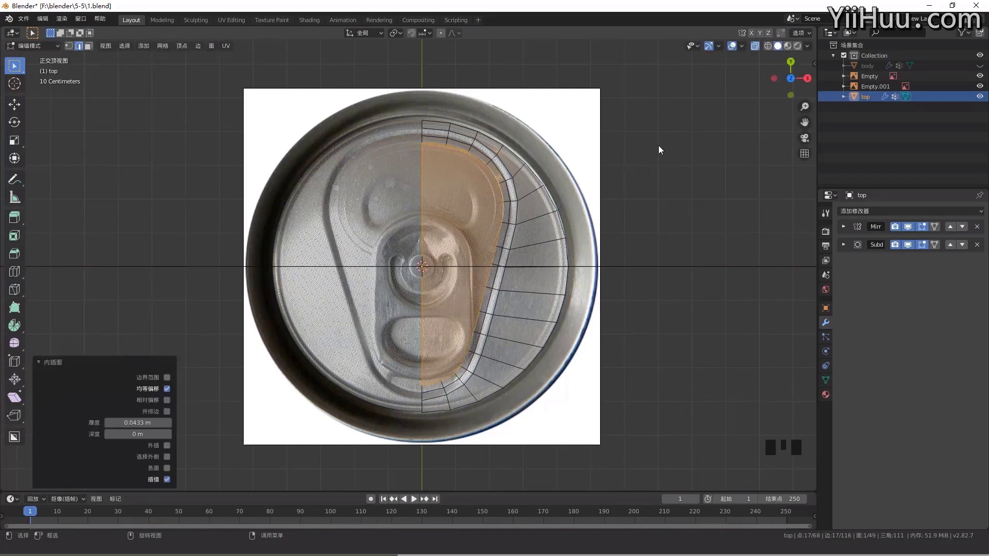
# Delete the inner tab face and drop a first inner vertex near the can centre
pyautogui.press('x')
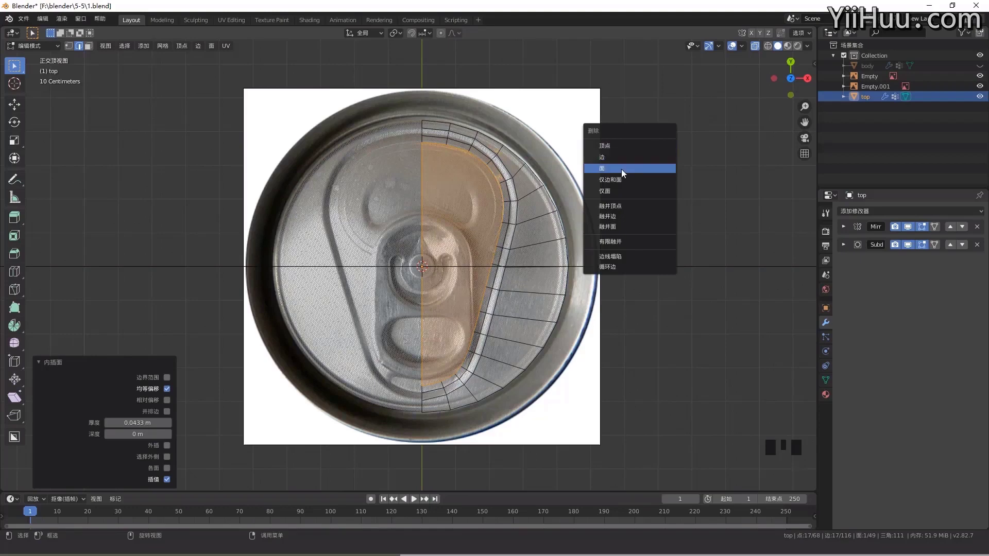
pyautogui.press('1')
pyautogui.scroll(3)
pyautogui.moveTo(537, 204); pyautogui.dragTo(540, 237)
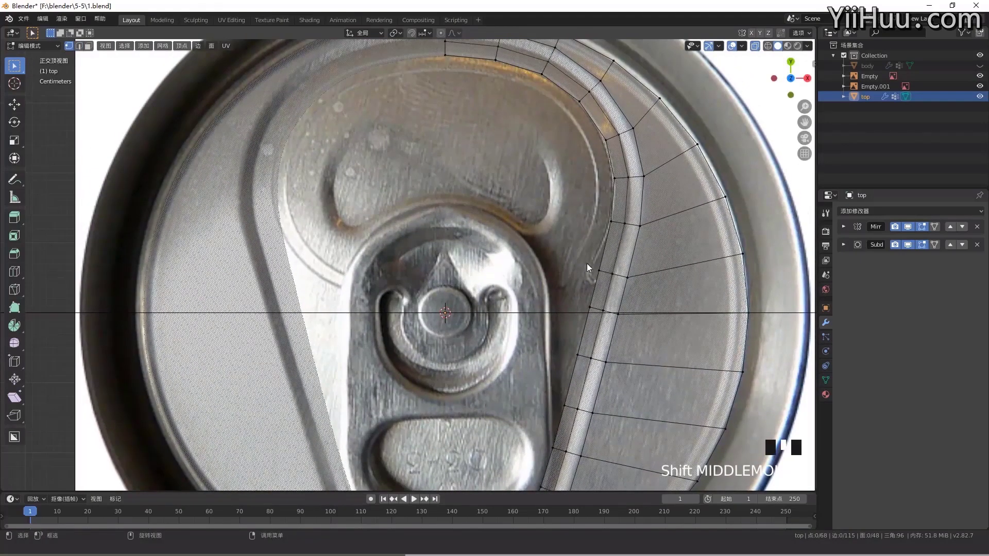
pyautogui.click(597, 275)
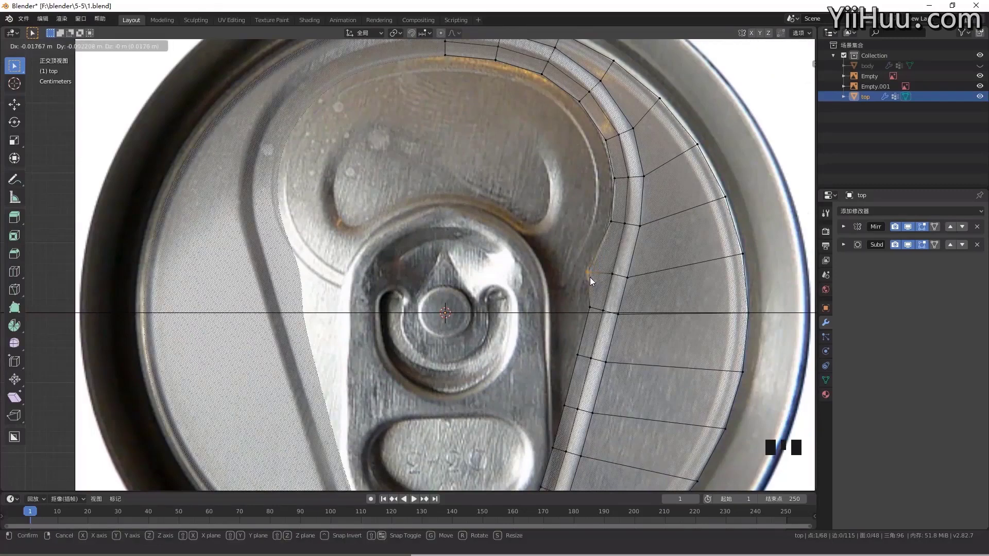
pyautogui.click(593, 320)
pyautogui.click(571, 354)
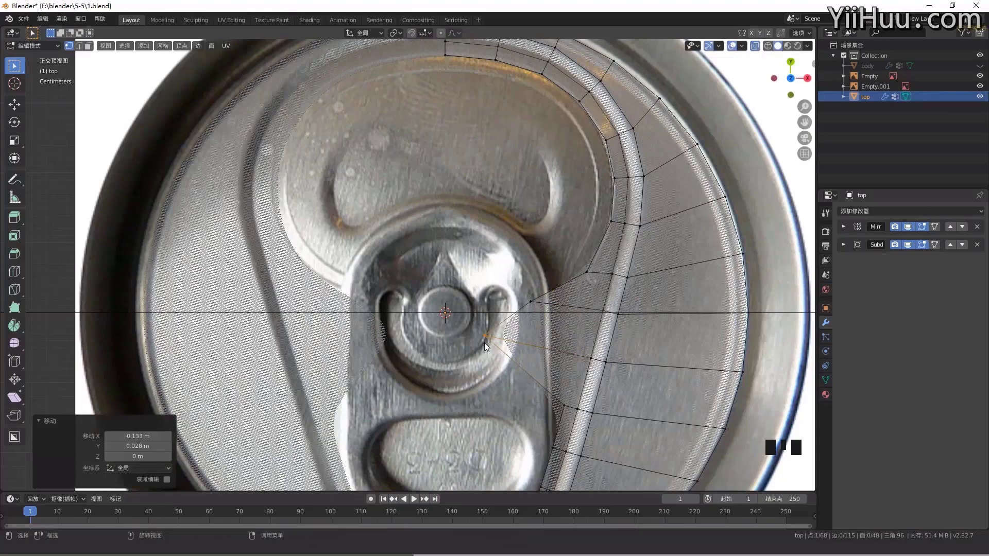
pyautogui.scroll(-3)
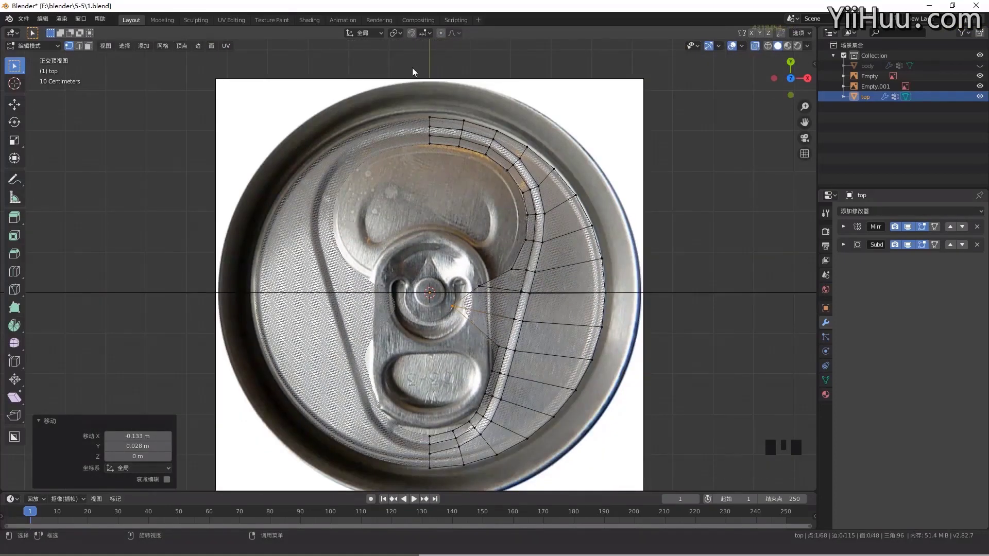
# Move the next inner groove vertices onto the vertical centre line
pyautogui.click(415, 36)
pyautogui.moveTo(430, 33); pyautogui.dragTo(379, 145)
pyautogui.scroll(3)
pyautogui.moveTo(464, 289); pyautogui.dragTo(477, 280)
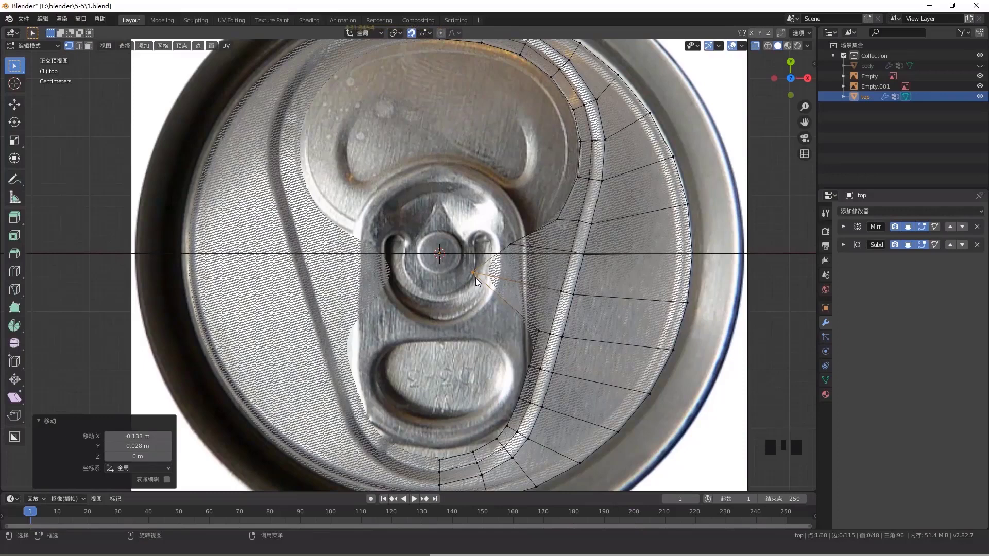
pyautogui.press('g')
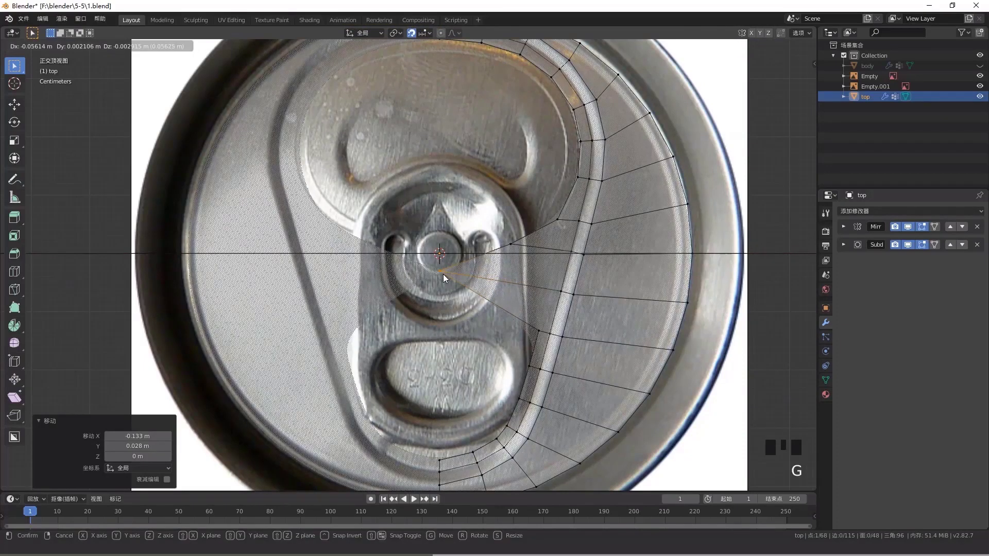
pyautogui.click(542, 338)
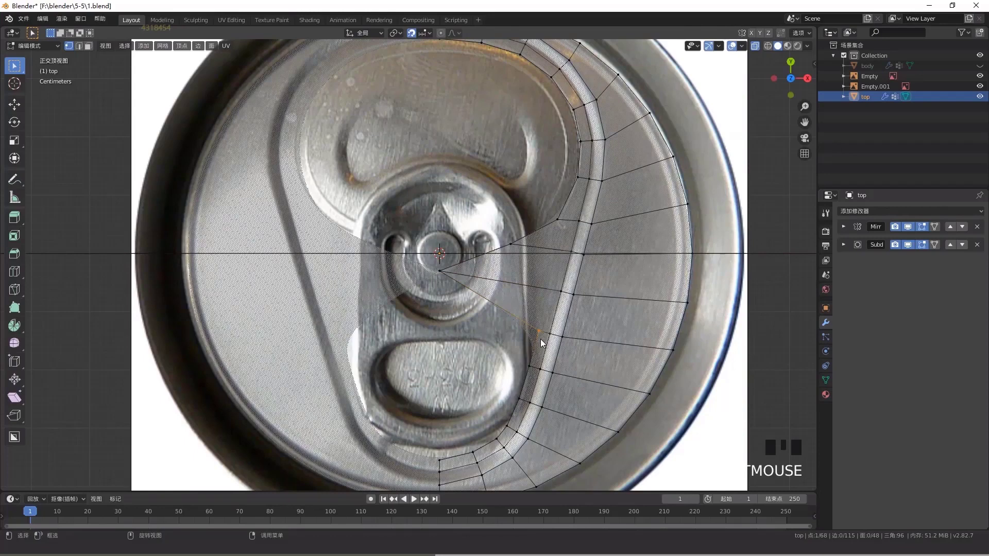
pyautogui.press('g')
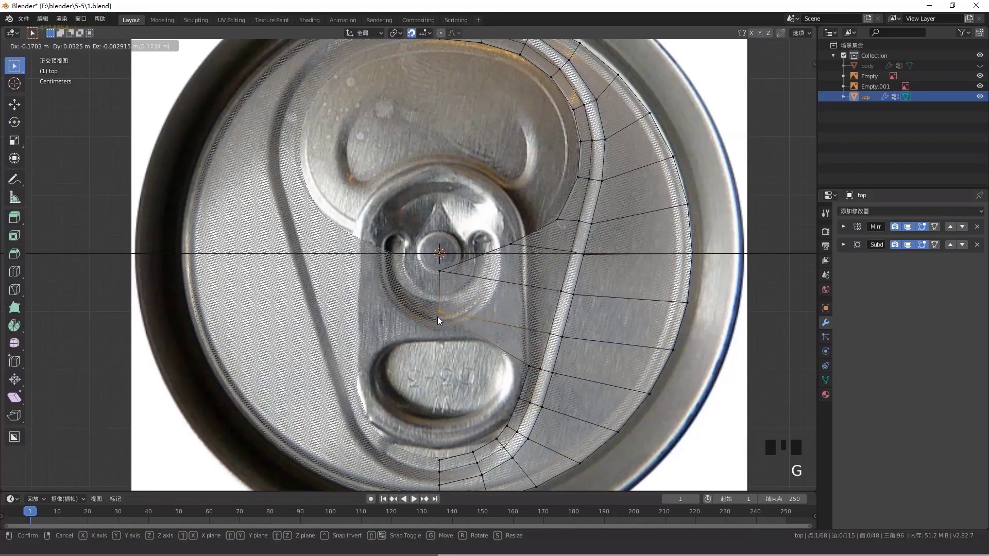
pyautogui.click(526, 364)
pyautogui.press('g')
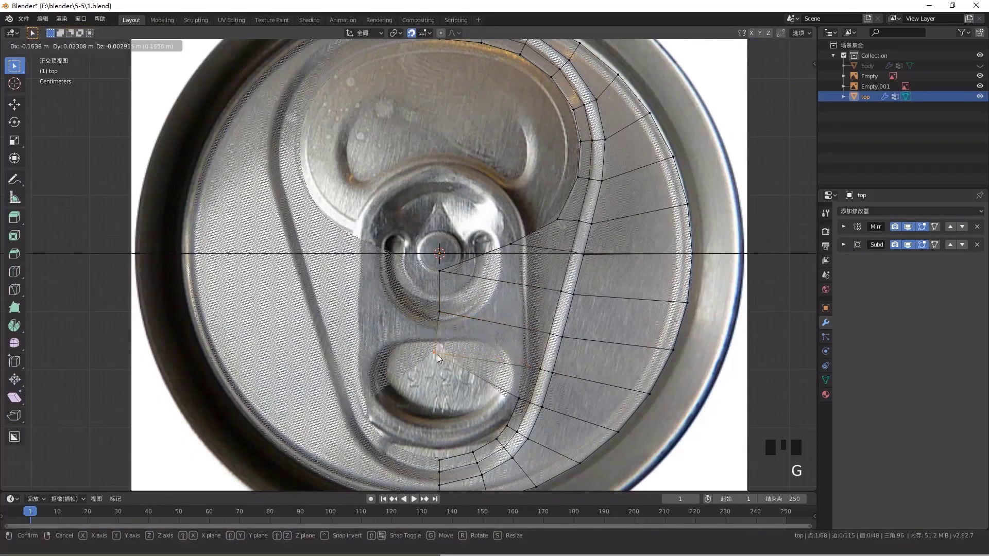
pyautogui.moveTo(514, 395); pyautogui.dragTo(521, 407)
pyautogui.press('g')
pyautogui.scroll(-3)
# Pull the lower inner groove vertices onto the centre line
pyautogui.moveTo(443, 347); pyautogui.dragTo(450, 278)
pyautogui.scroll(3)
pyautogui.moveTo(463, 278); pyautogui.dragTo(534, 298)
pyautogui.click(534, 298)
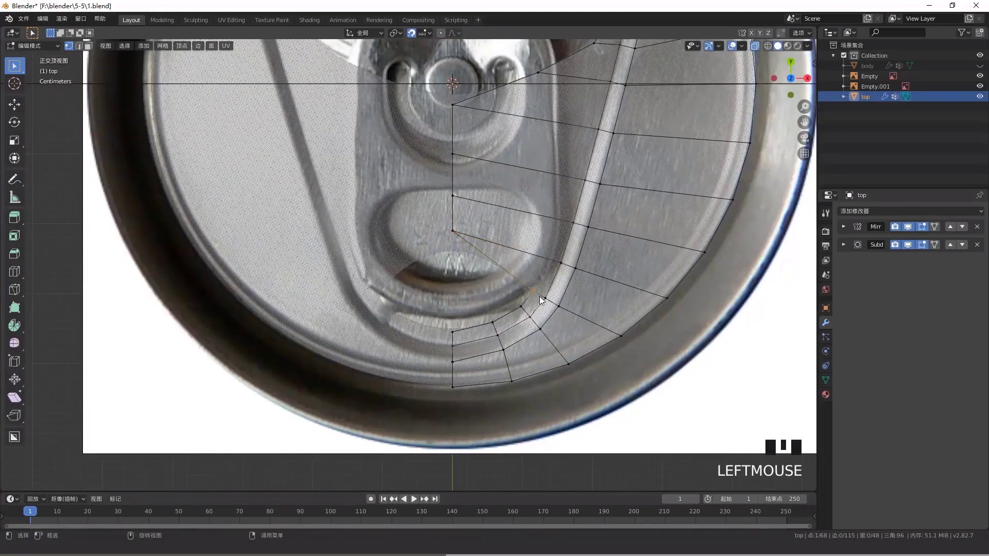
pyautogui.press('g')
pyautogui.click(527, 311)
pyautogui.press('g')
pyautogui.moveTo(484, 319); pyautogui.dragTo(498, 333)
pyautogui.press('g')
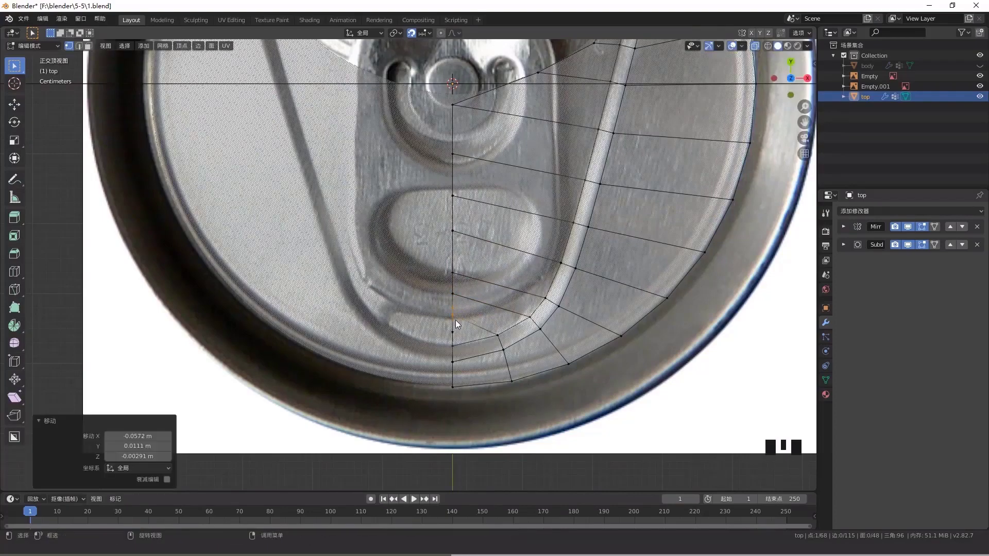
# Reposition lid vertices so the groove edge follows the pull-tab outline in the photo
pyautogui.click(412, 32)
pyautogui.scroll(-3)
pyautogui.moveTo(460, 235); pyautogui.dragTo(448, 267)
pyautogui.scroll(3)
pyautogui.moveTo(472, 267); pyautogui.dragTo(452, 281)
pyautogui.moveTo(442, 288); pyautogui.dragTo(447, 281)
pyautogui.click(447, 281)
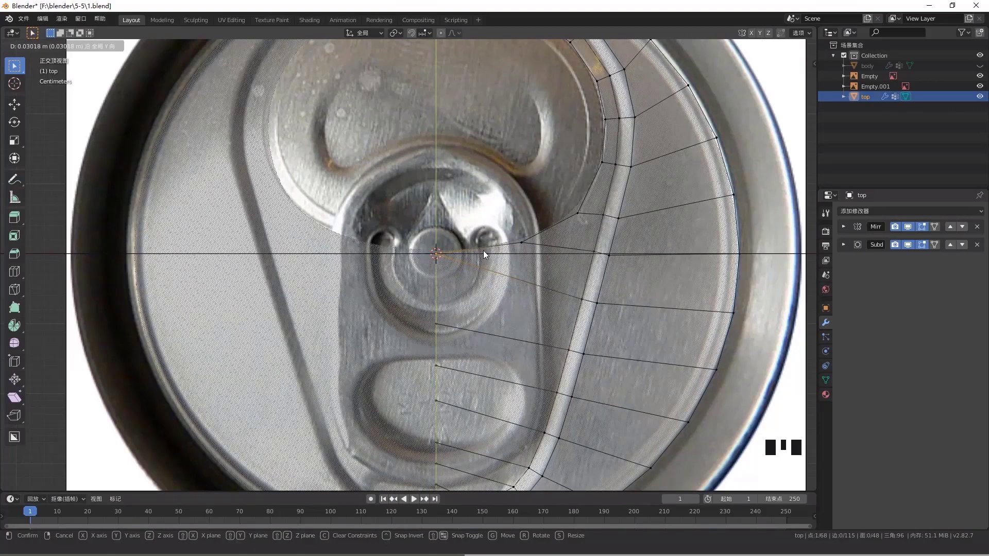
pyautogui.moveTo(519, 239); pyautogui.dragTo(529, 245)
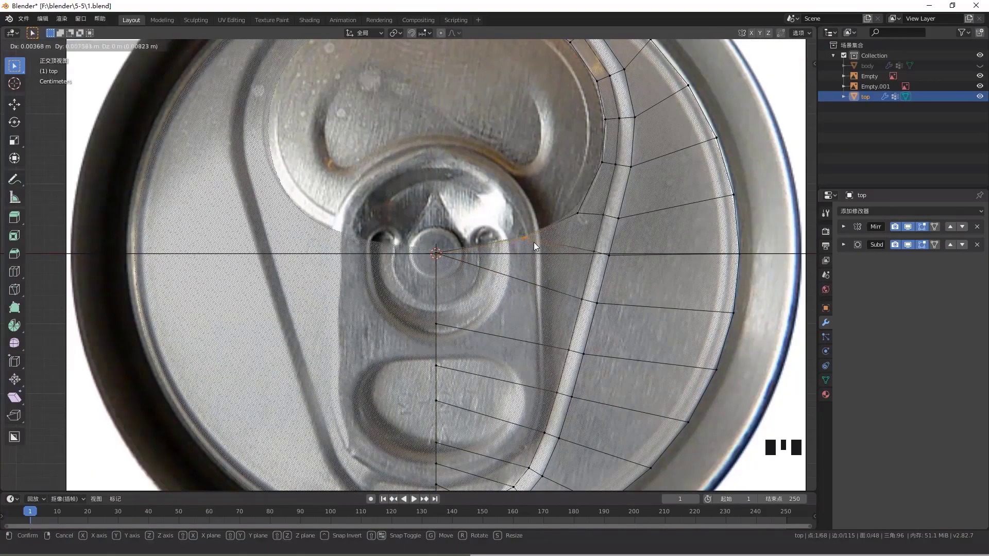
pyautogui.scroll(-3)
pyautogui.moveTo(547, 218); pyautogui.dragTo(563, 241)
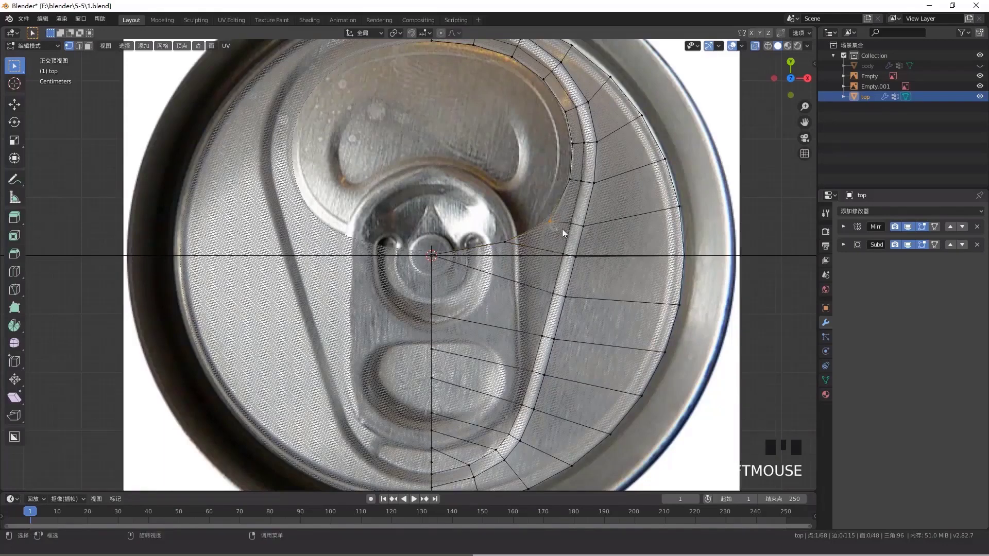
pyautogui.press('g')
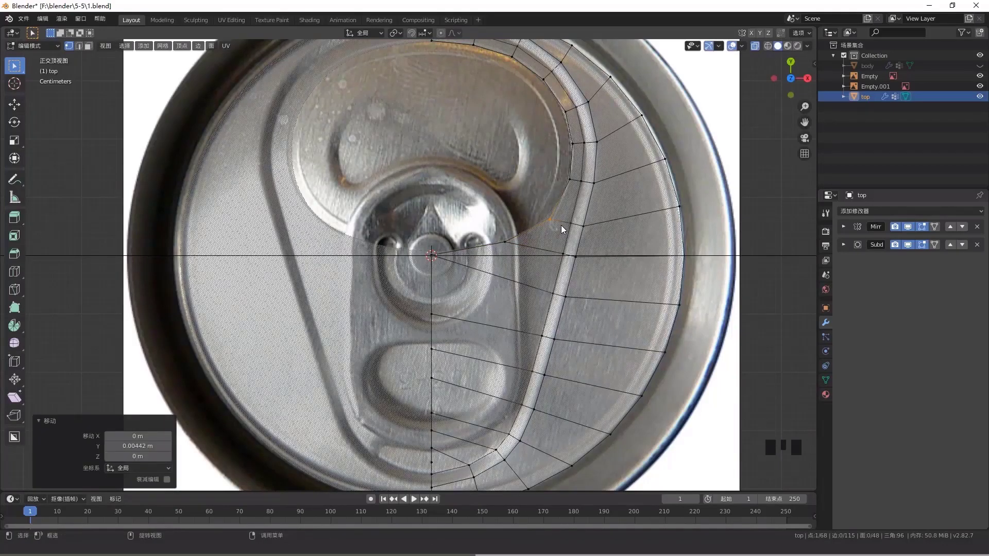
pyautogui.press('alt+z')
pyautogui.scroll(-3)
pyautogui.moveTo(478, 311); pyautogui.dragTo(498, 267)
# Return to Object Mode and orbit to inspect the smoothed, mirrored lid
pyautogui.press('Tab')
pyautogui.moveTo(463, 281); pyautogui.dragTo(462, 283)
pyautogui.scroll(3)
# Bevel the lid's groove edge loop with 2 segments and tune width in the Bevel panel
pyautogui.moveTo(473, 296); pyautogui.dragTo(471, 288)
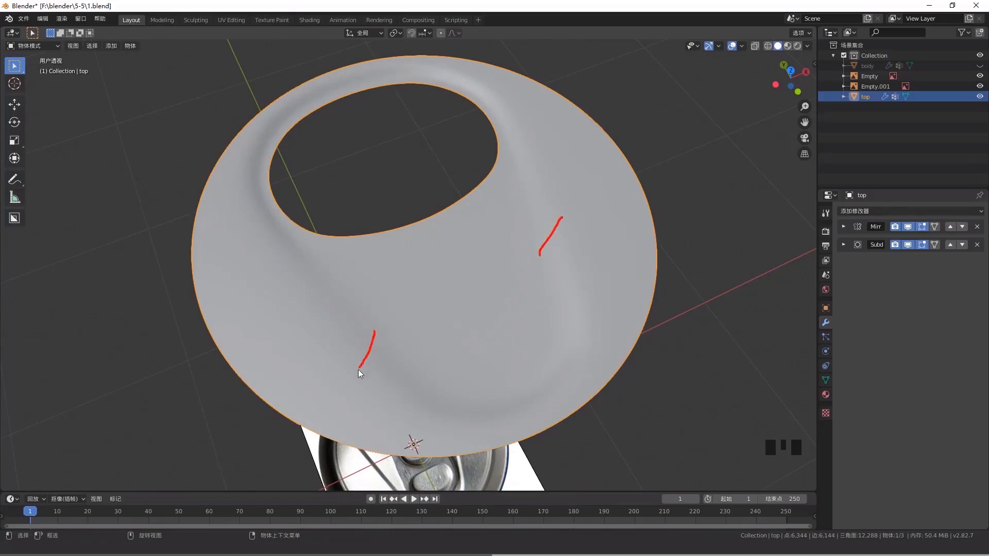
pyautogui.press('Tab')
pyautogui.press('2')
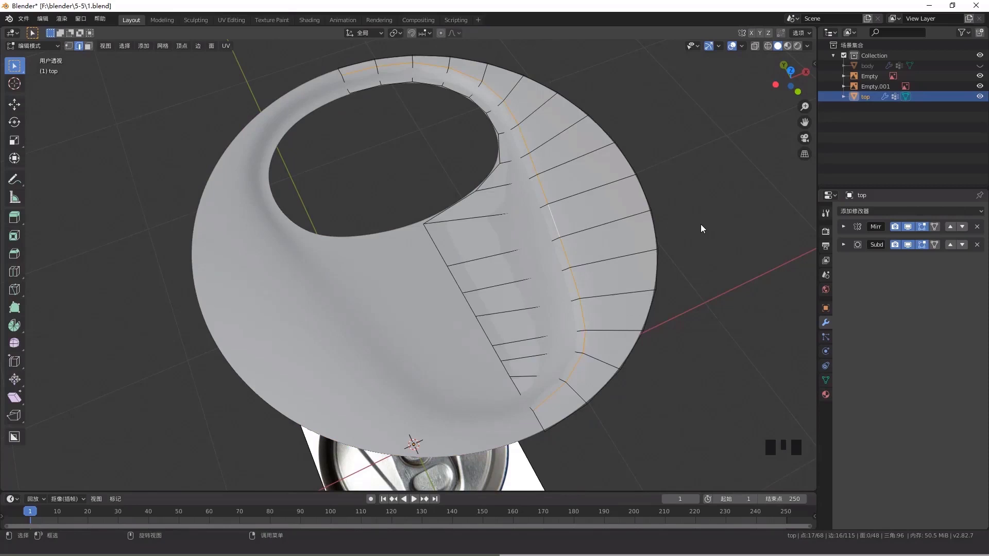
pyautogui.press('ctrl+b')
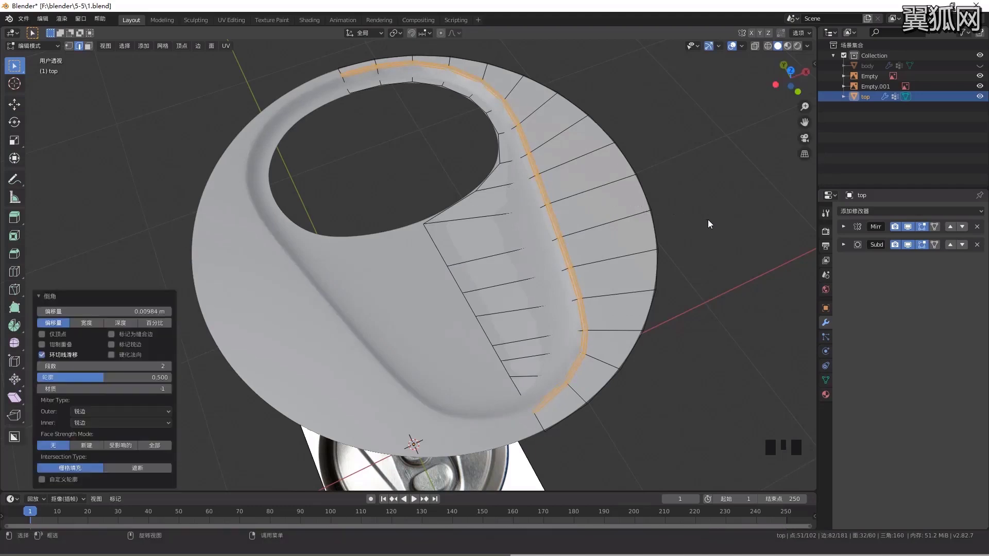
pyautogui.click(913, 250)
pyautogui.moveTo(574, 286); pyautogui.dragTo(569, 255)
pyautogui.click(569, 255)
pyautogui.moveTo(569, 273); pyautogui.dragTo(912, 247)
pyautogui.click(912, 247)
pyautogui.moveTo(655, 285); pyautogui.dragTo(658, 270)
# Bevel the groove edges a second time and return to Object Mode viewed from above
pyautogui.press('ctrl+b')
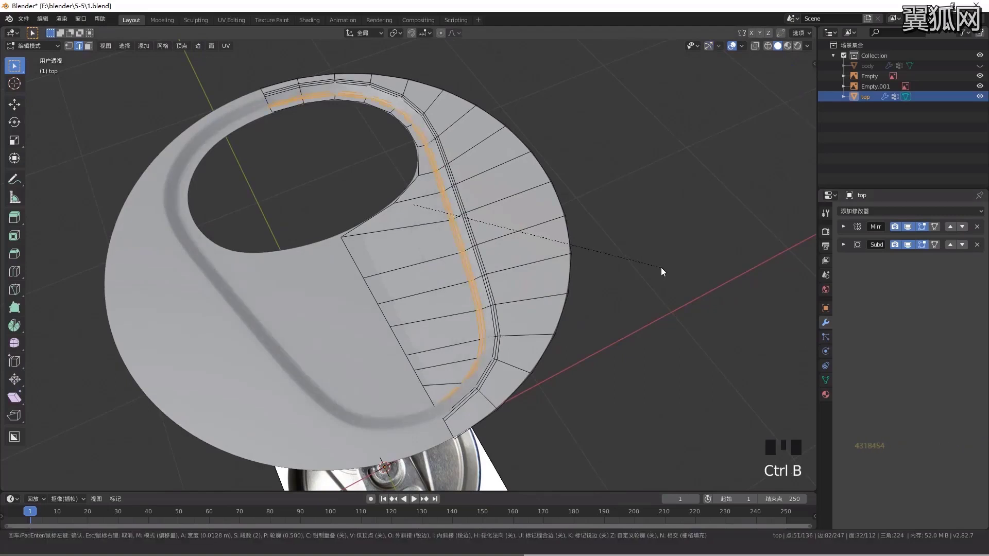
pyautogui.press('Tab')
pyautogui.moveTo(430, 325); pyautogui.dragTo(479, 315)
# In Edit Mode, select the ring of vertices around the lid's tab opening and orbit to check it
pyautogui.press('KP_7')
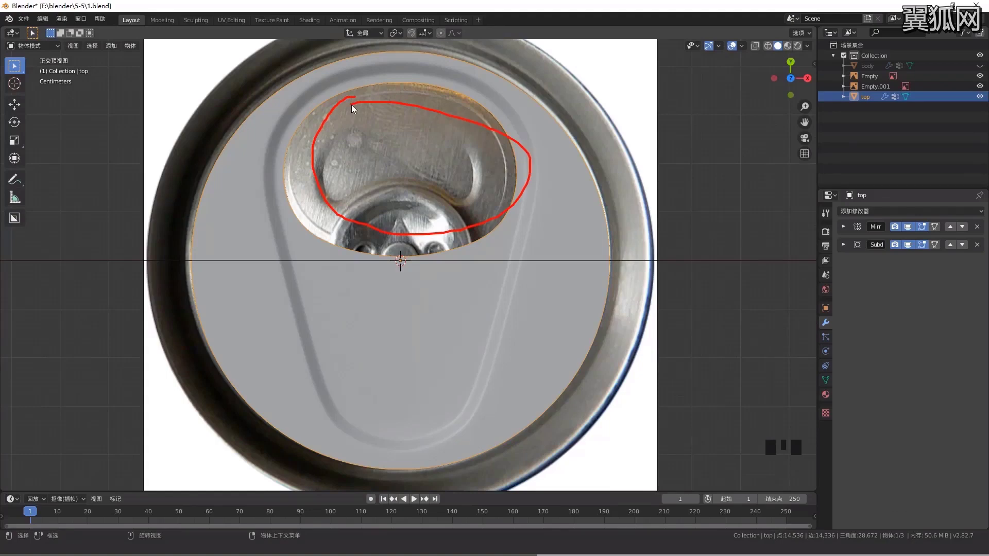
pyautogui.press('Tab')
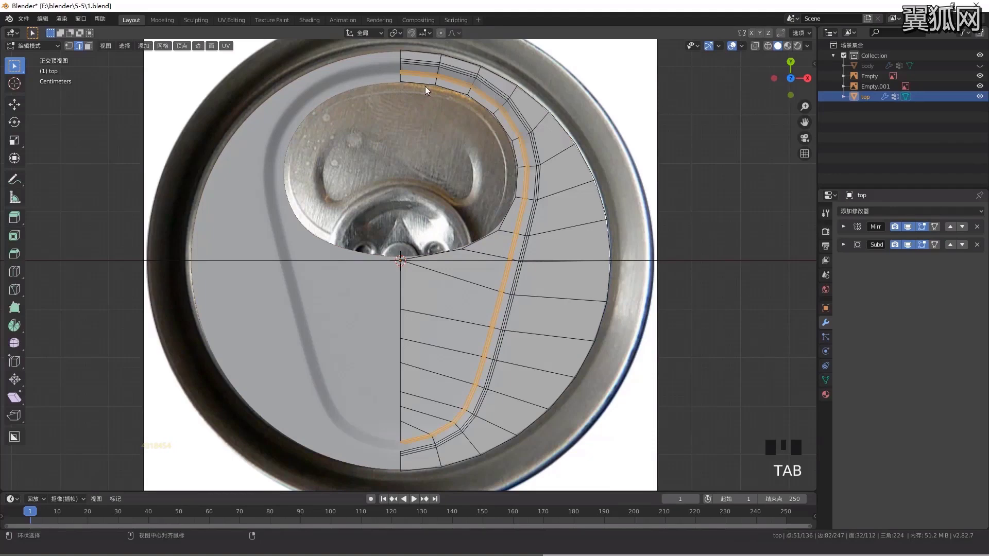
pyautogui.click(425, 90)
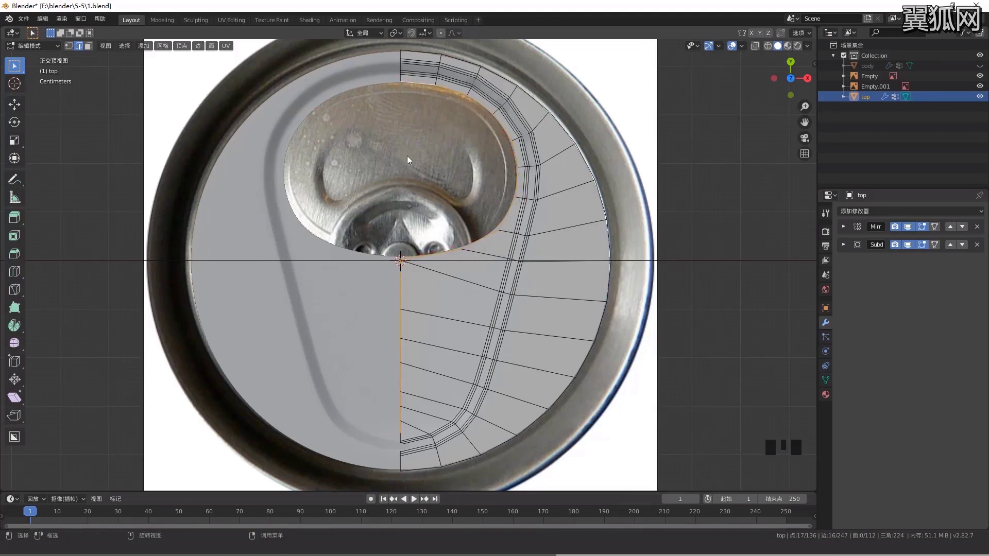
pyautogui.click(415, 85)
pyautogui.click(446, 92)
pyautogui.click(481, 106)
pyautogui.click(508, 133)
pyautogui.click(515, 154)
pyautogui.click(520, 178)
pyautogui.click(514, 208)
pyautogui.click(490, 240)
pyautogui.click(450, 254)
pyautogui.scroll(-3)
pyautogui.moveTo(380, 244); pyautogui.dragTo(581, 205)
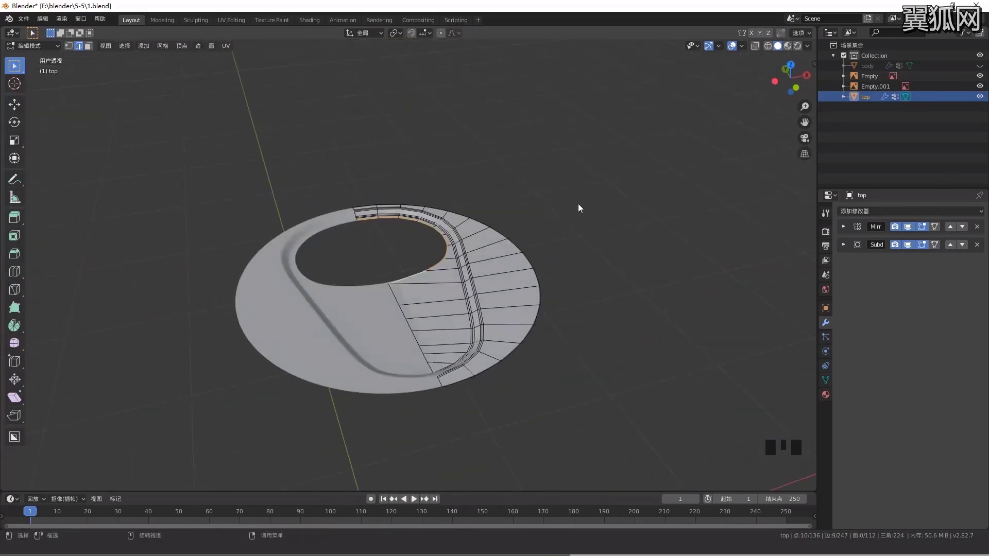
# Separate the opening rim into its own object top.001 and hide the original 'top' lid
pyautogui.press('shift+d')
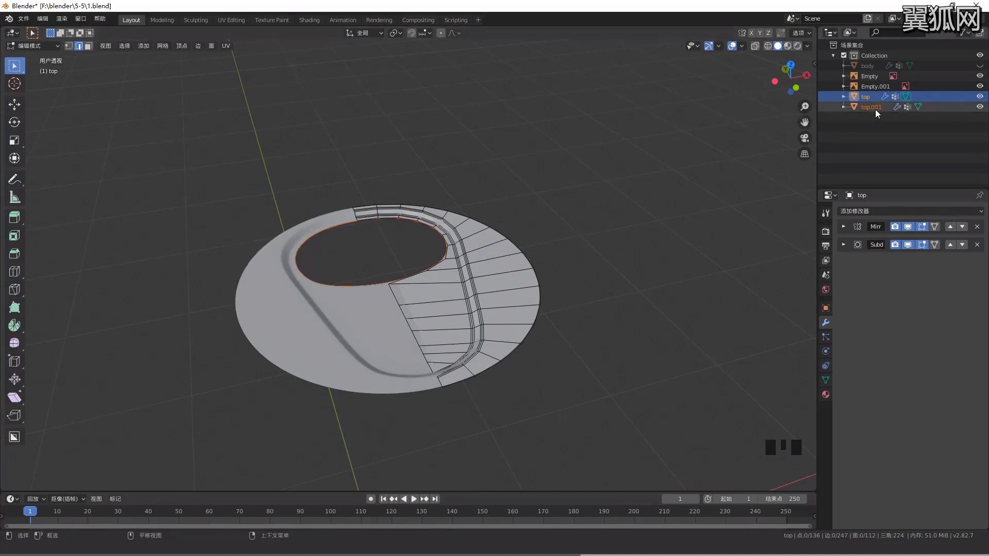
pyautogui.click(874, 109)
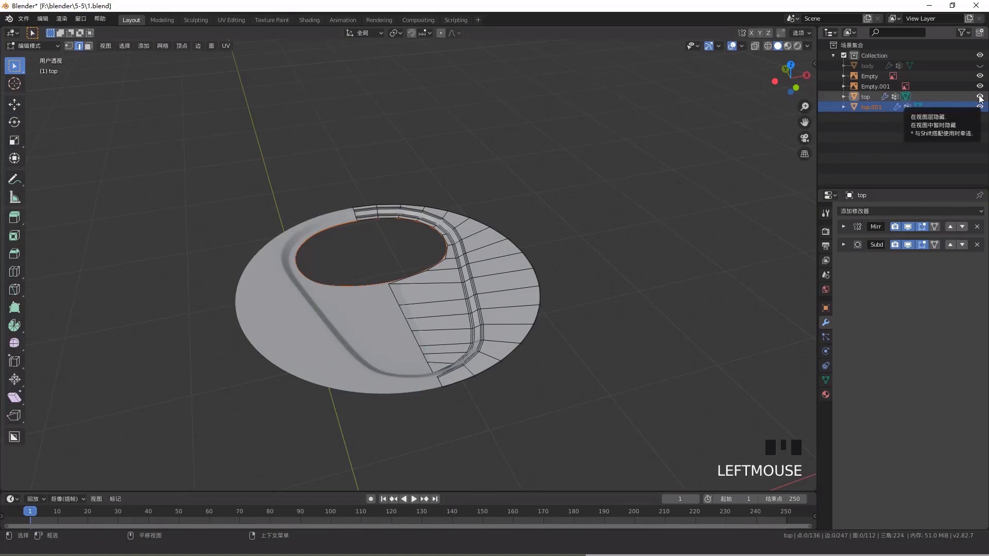
pyautogui.click(982, 96)
pyautogui.moveTo(520, 263); pyautogui.dragTo(511, 279)
pyautogui.press('KP_7')
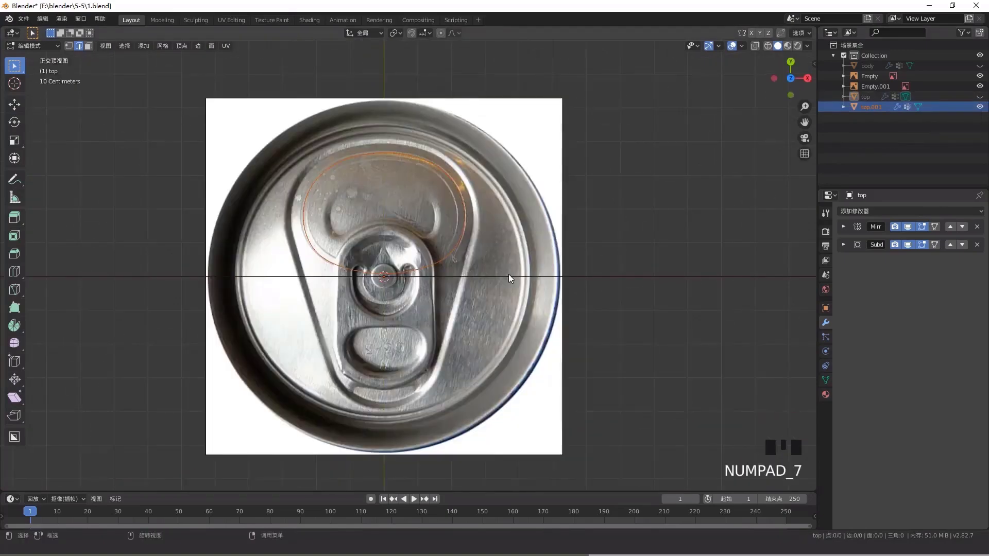
pyautogui.scroll(3)
pyautogui.moveTo(473, 193); pyautogui.dragTo(364, 205)
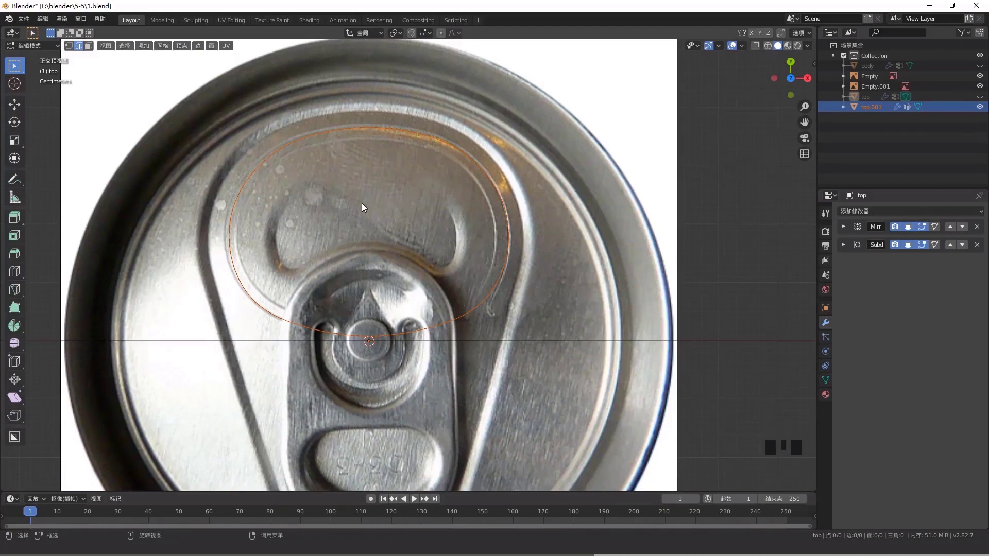
# Remove the Mirror and Subdivision modifiers from the top.001 outline copy
pyautogui.press('Tab')
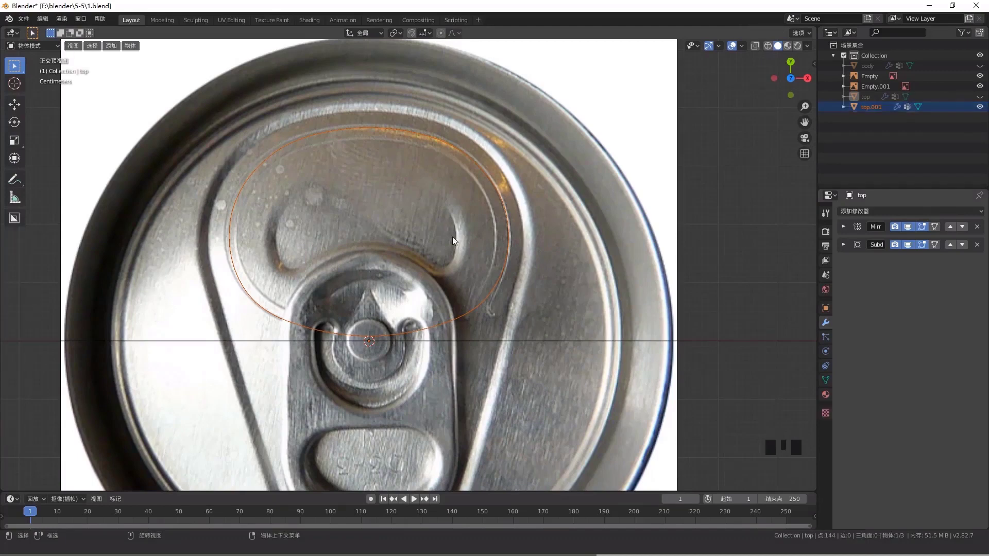
pyautogui.click(510, 237)
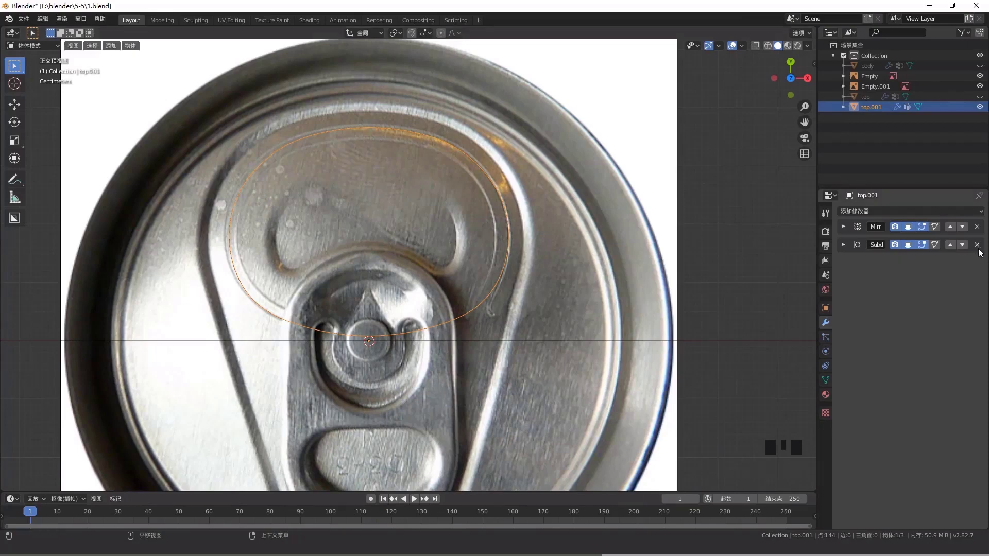
pyautogui.click(977, 250)
pyautogui.click(843, 229)
pyautogui.click(870, 247)
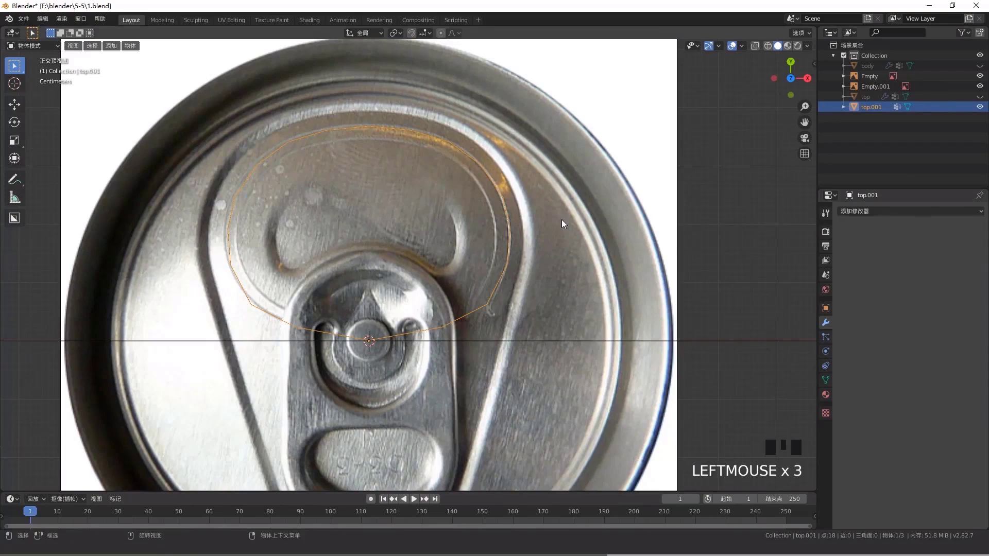
pyautogui.moveTo(470, 277); pyautogui.dragTo(474, 225)
pyautogui.press('KP_7')
# Fill the whole tab outline with a face and inset it with Boundary on to a narrow border band
pyautogui.press('Tab')
pyautogui.press('a')
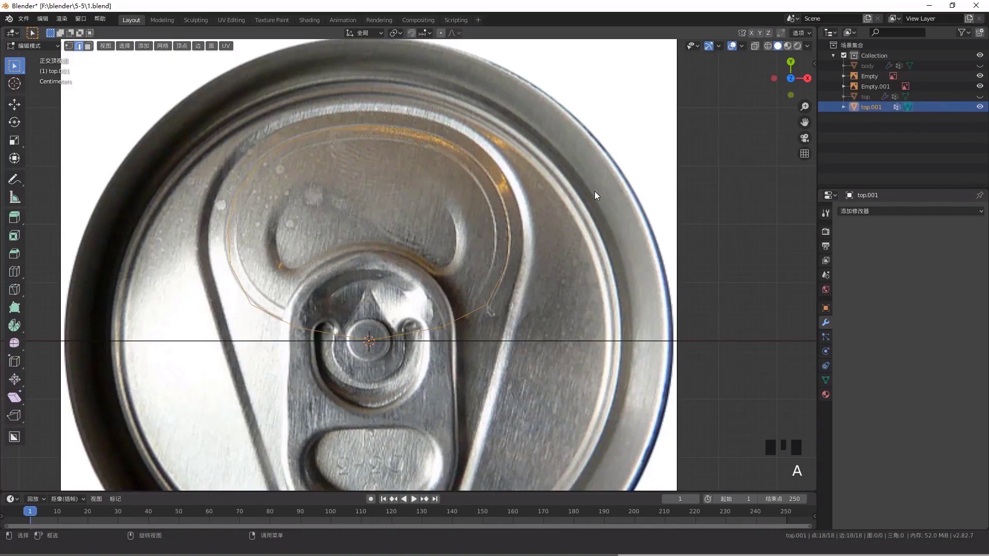
pyautogui.press('alt+z')
pyautogui.scroll(3)
pyautogui.moveTo(469, 261); pyautogui.dragTo(677, 163)
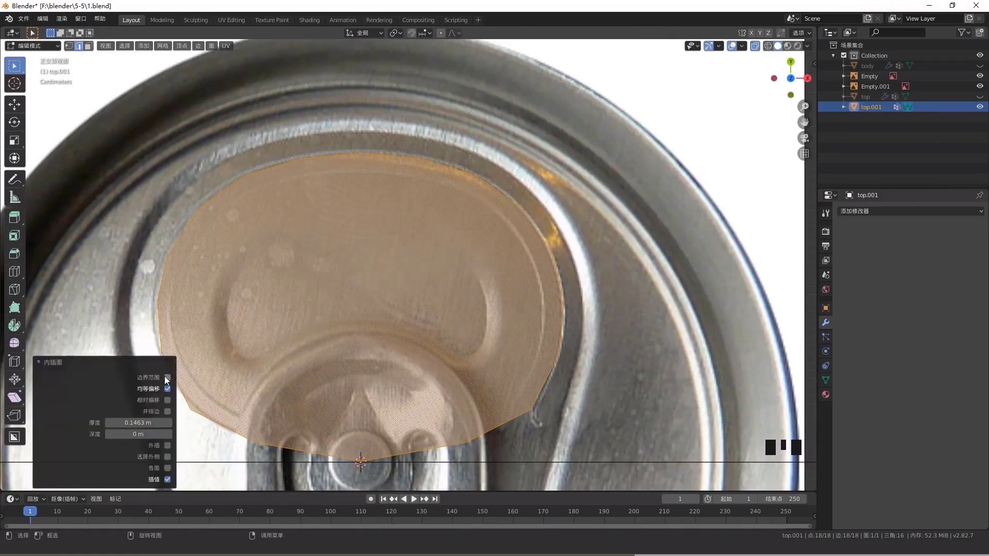
pyautogui.click(167, 382)
pyautogui.scroll(-3)
pyautogui.moveTo(133, 427); pyautogui.dragTo(86, 428)
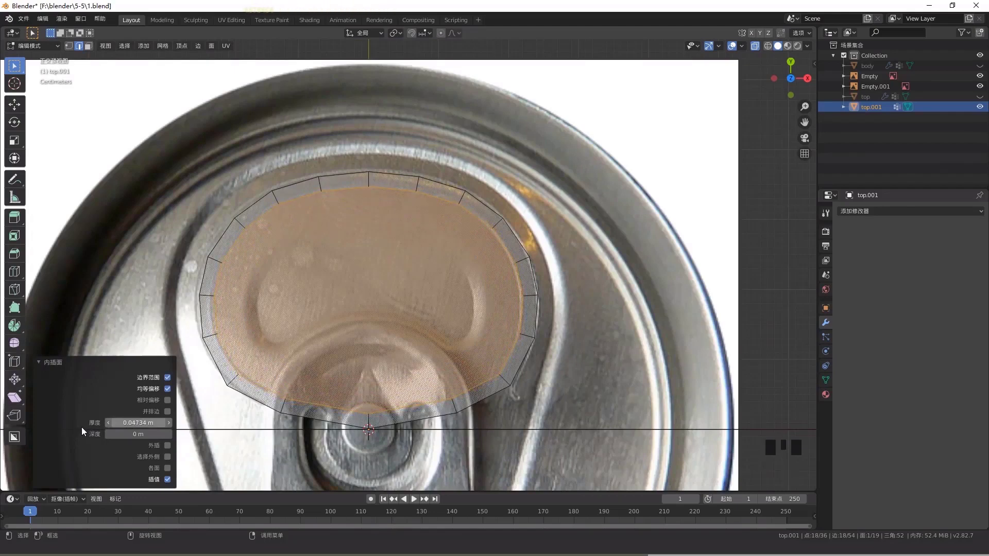
# Box-select the left half of the border band for deletion
pyautogui.press('1')
pyautogui.scroll(-3)
pyautogui.moveTo(391, 299); pyautogui.dragTo(295, 139)
pyautogui.click(295, 139)
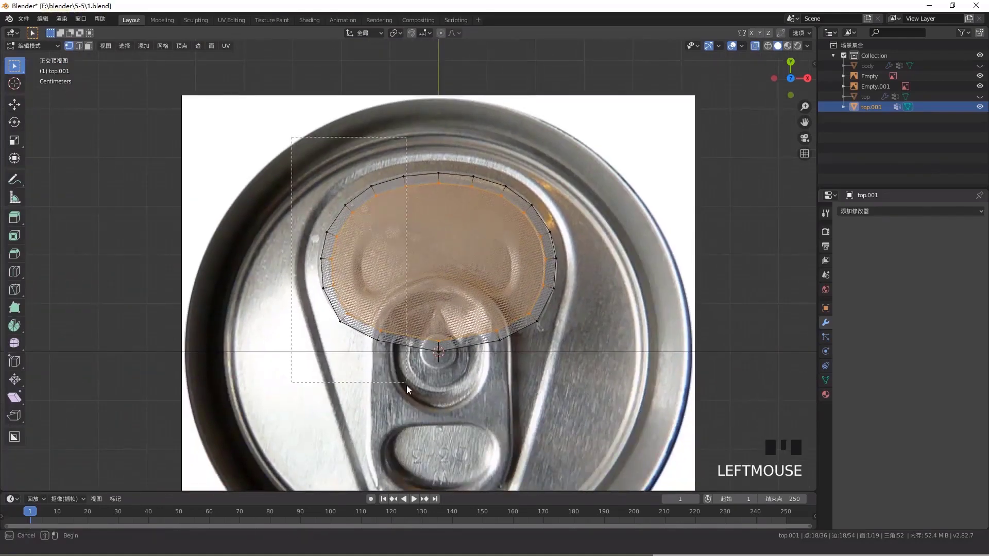
# Delete the left-half faces and add Mirror and Subdivision Surface modifiers to the tab piece
pyautogui.press('x')
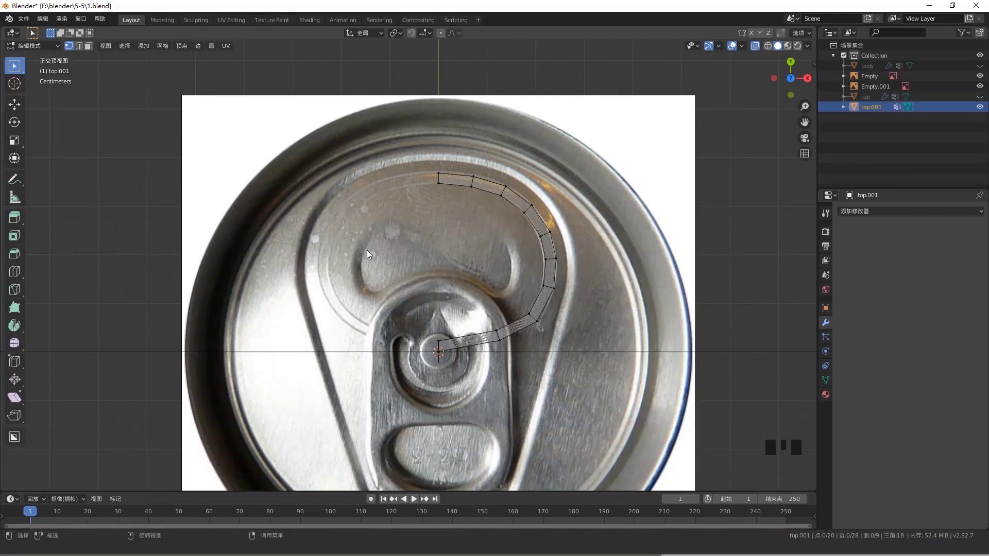
pyautogui.moveTo(877, 219); pyautogui.dragTo(886, 366)
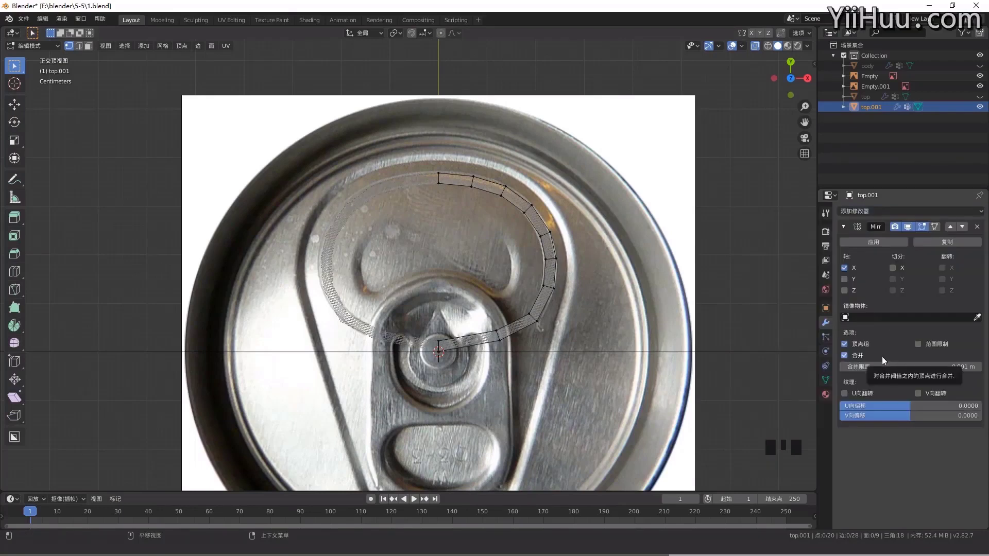
pyautogui.click(845, 228)
pyautogui.click(848, 210)
pyautogui.moveTo(850, 220); pyautogui.dragTo(909, 308)
pyautogui.moveTo(908, 307); pyautogui.dragTo(710, 303)
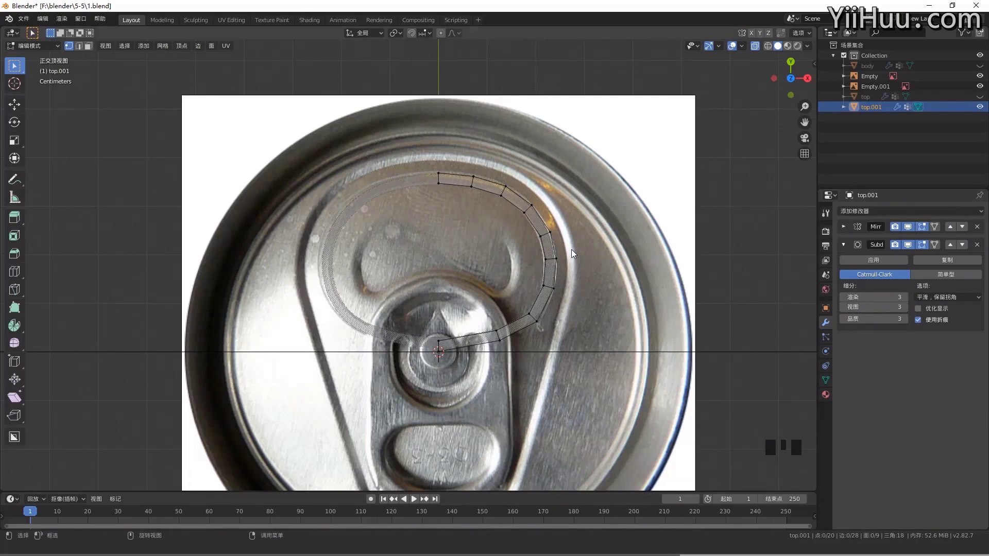
# Select the half tab piece's inner edge and fill its inside with a face
pyautogui.press('alt+z')
pyautogui.scroll(3)
pyautogui.moveTo(523, 248); pyautogui.dragTo(595, 280)
pyautogui.press('alt+z')
pyautogui.moveTo(498, 286); pyautogui.dragTo(488, 425)
pyautogui.scroll(3)
pyautogui.middleClick(474, 400)
pyautogui.scroll(3)
pyautogui.press('KP_7')
pyautogui.scroll(-3)
pyautogui.moveTo(490, 336); pyautogui.dragTo(445, 250)
pyautogui.scroll(3)
pyautogui.moveTo(541, 235); pyautogui.dragTo(488, 245)
pyautogui.scroll(-3)
pyautogui.press('2')
pyautogui.click(416, 163)
# Inset the new inner face with a thin rim thickness and Boundary off, then view it from the front
pyautogui.press('f')
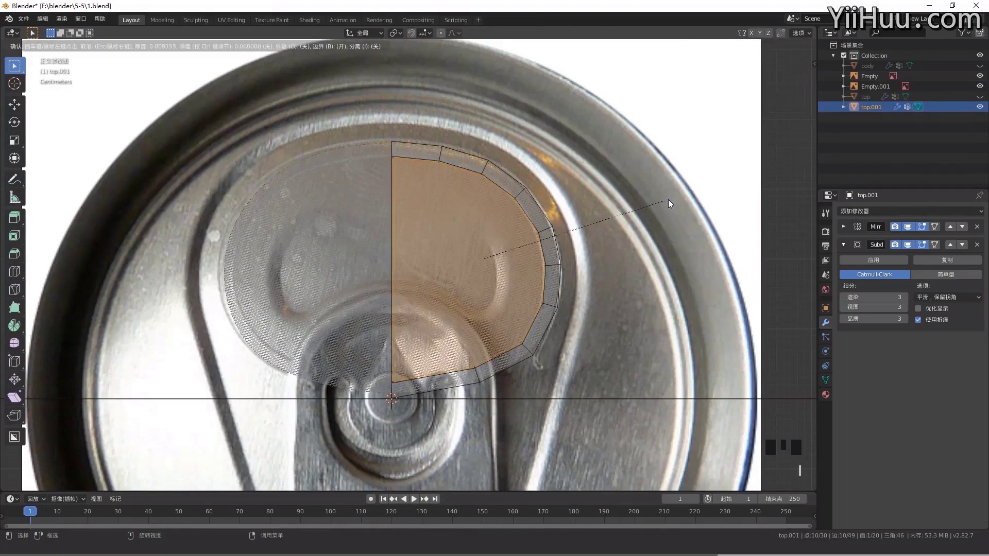
pyautogui.scroll(3)
pyautogui.moveTo(436, 211); pyautogui.dragTo(491, 180)
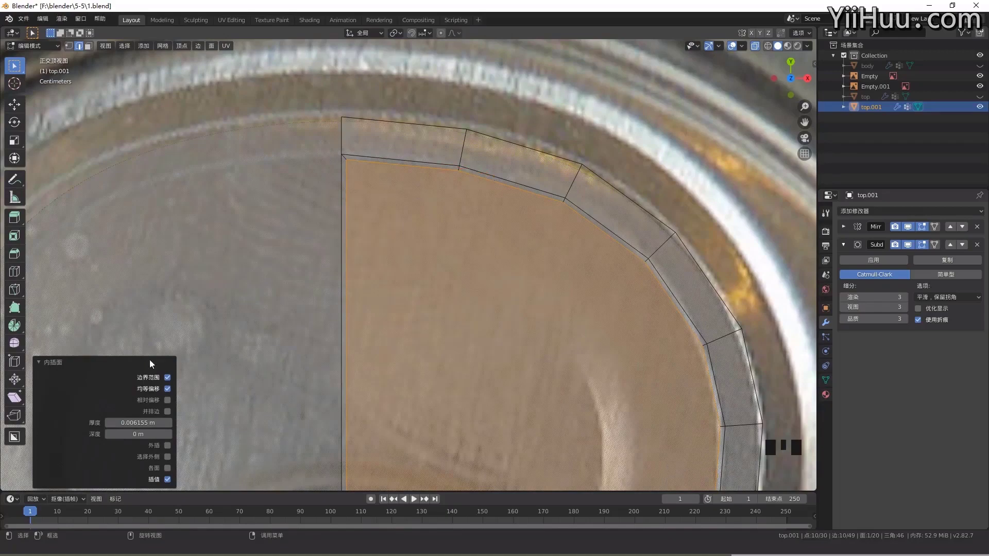
pyautogui.click(170, 382)
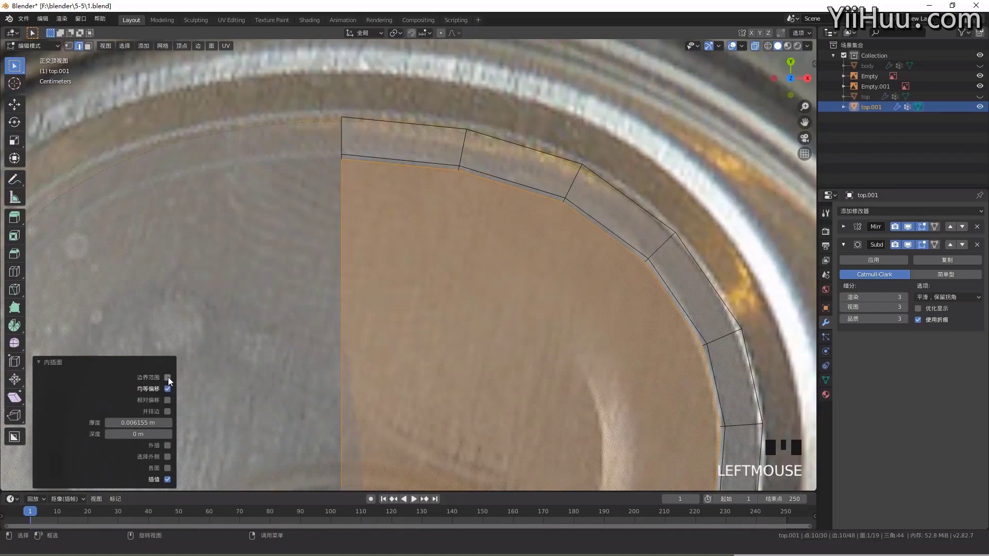
pyautogui.scroll(-3)
pyautogui.moveTo(395, 304); pyautogui.dragTo(441, 169)
pyautogui.scroll(3)
pyautogui.moveTo(486, 168); pyautogui.dragTo(389, 233)
pyautogui.press('KP_1')
pyautogui.scroll(3)
pyautogui.middleClick(348, 162)
pyautogui.scroll(3)
pyautogui.moveTo(321, 272); pyautogui.dragTo(326, 293)
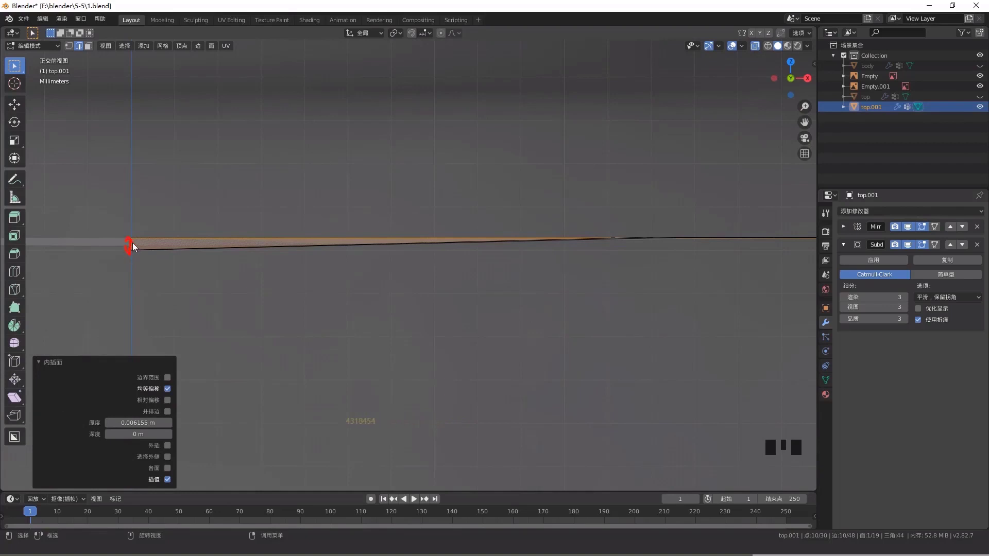
# Extrude the inner faces and move them slightly down along Z in front view
pyautogui.scroll(-3)
pyautogui.moveTo(447, 259); pyautogui.dragTo(429, 244)
pyautogui.scroll(-3)
pyautogui.middleClick(403, 296)
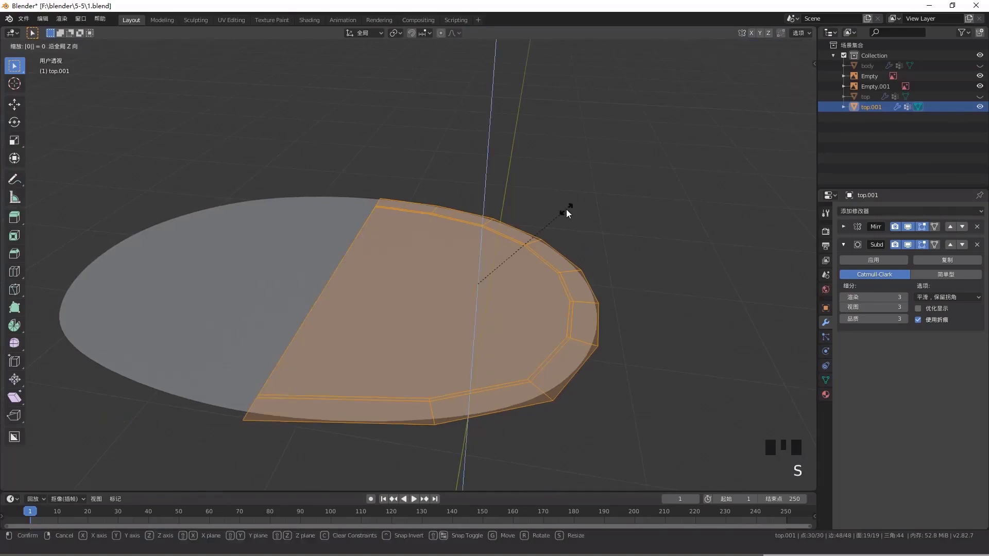
pyautogui.press('3')
pyautogui.click(464, 289)
pyautogui.press('KP_1')
pyautogui.scroll(3)
pyautogui.middleClick(577, 265)
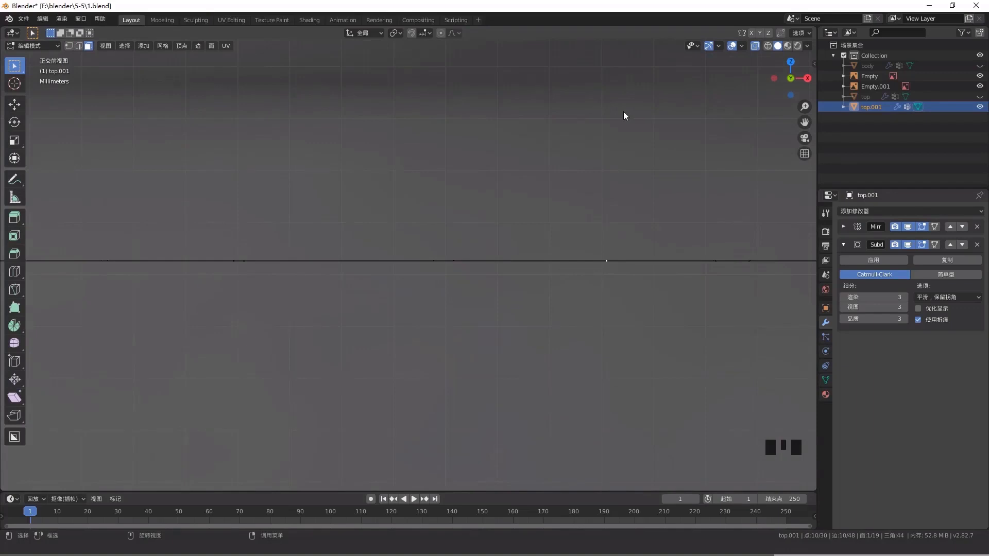
pyautogui.press('g')
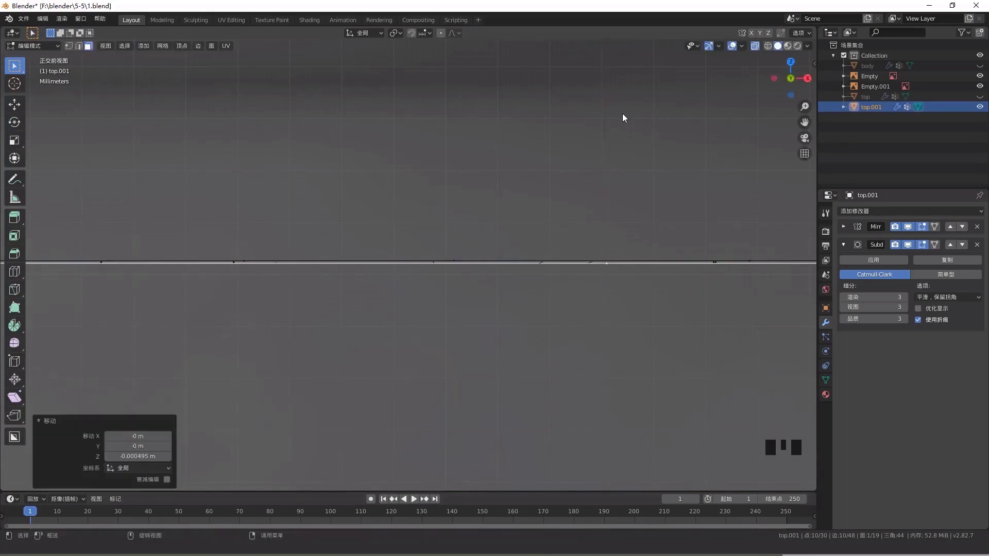
# Orbit to top view and center the tab piece over the reference photo for the next inset
pyautogui.scroll(-3)
pyautogui.moveTo(479, 226); pyautogui.dragTo(479, 224)
pyautogui.scroll(-3)
pyautogui.moveTo(406, 272); pyautogui.dragTo(912, 251)
pyautogui.click(912, 251)
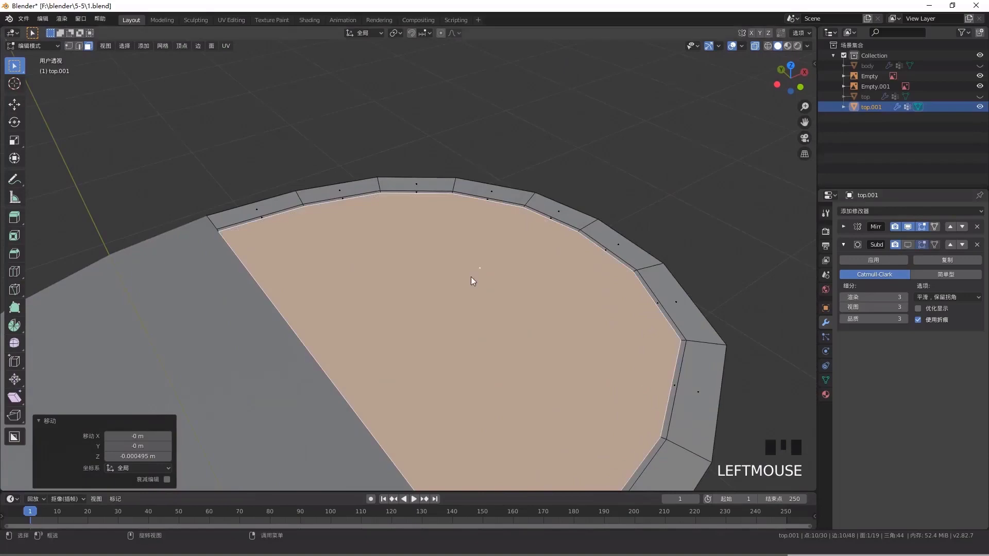
pyautogui.middleClick(472, 282)
pyautogui.press('KP_7')
pyautogui.scroll(-3)
pyautogui.moveTo(410, 301); pyautogui.dragTo(451, 263)
# Finish the inset and slide opening vertices with G to match the photo's tab outline
pyautogui.moveTo(451, 263); pyautogui.dragTo(508, 225)
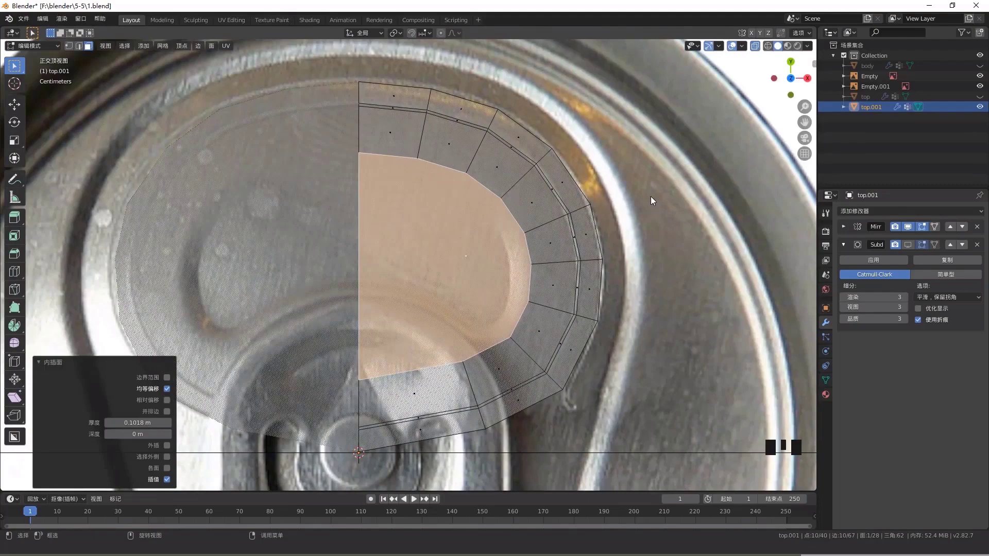
pyautogui.click(354, 372)
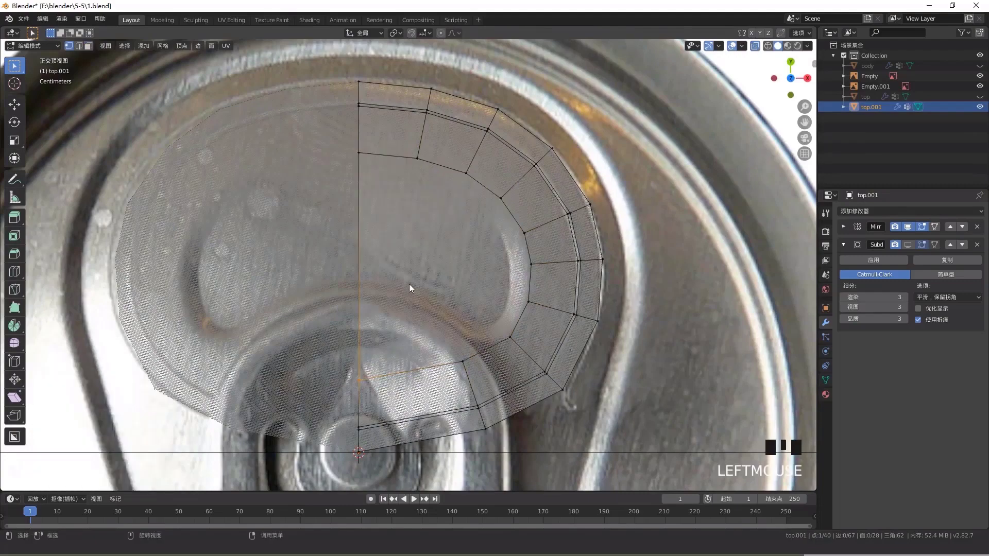
pyautogui.press('g')
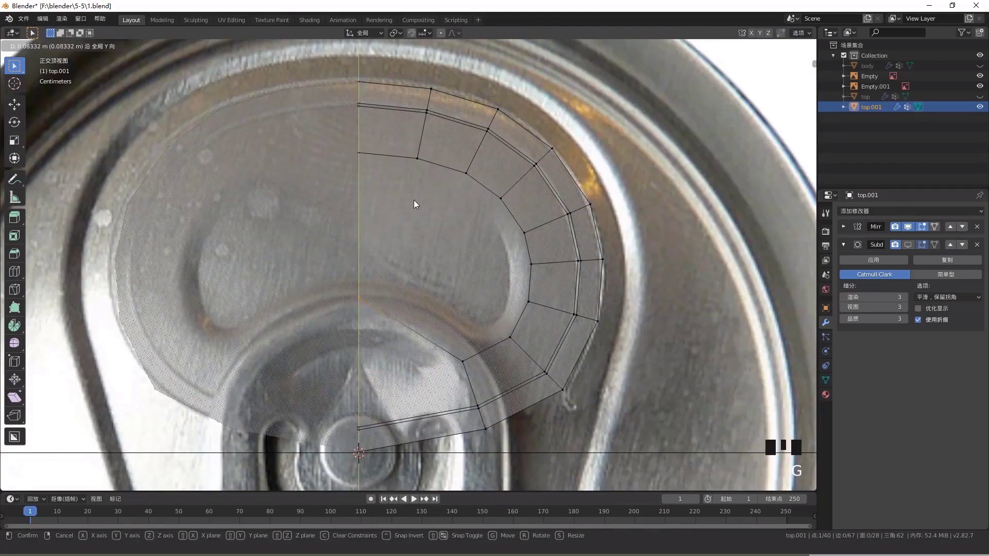
pyautogui.moveTo(457, 357); pyautogui.dragTo(475, 387)
pyautogui.press('g')
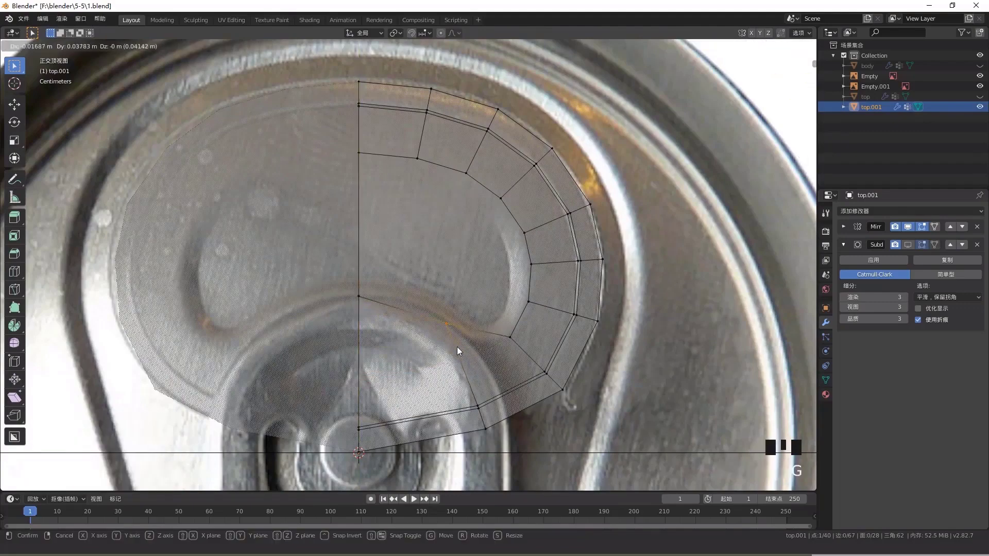
pyautogui.click(522, 346)
pyautogui.press('g')
pyautogui.click(460, 341)
pyautogui.press('g')
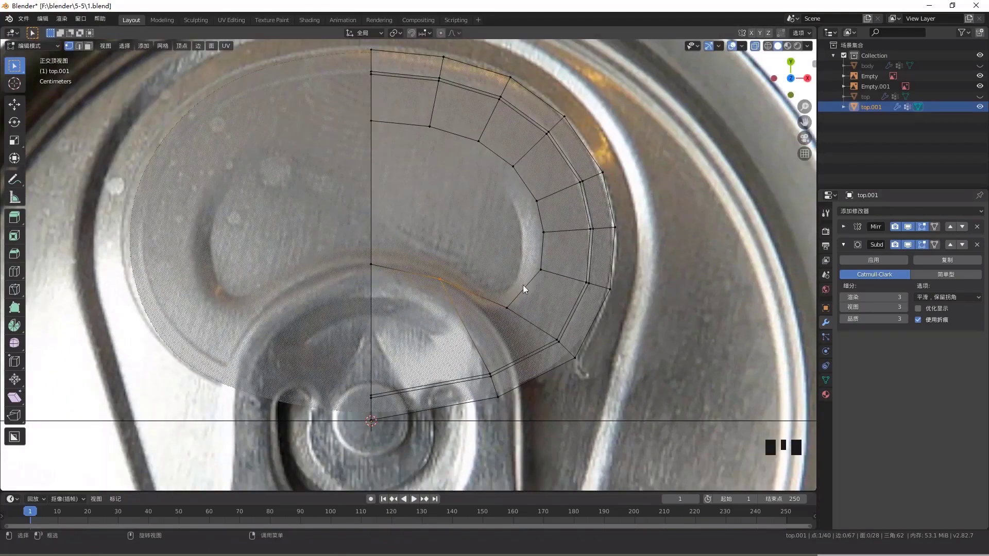
# Select the inner faces of the opening, inset them again and switch to front view
pyautogui.press('3')
pyautogui.click(470, 218)
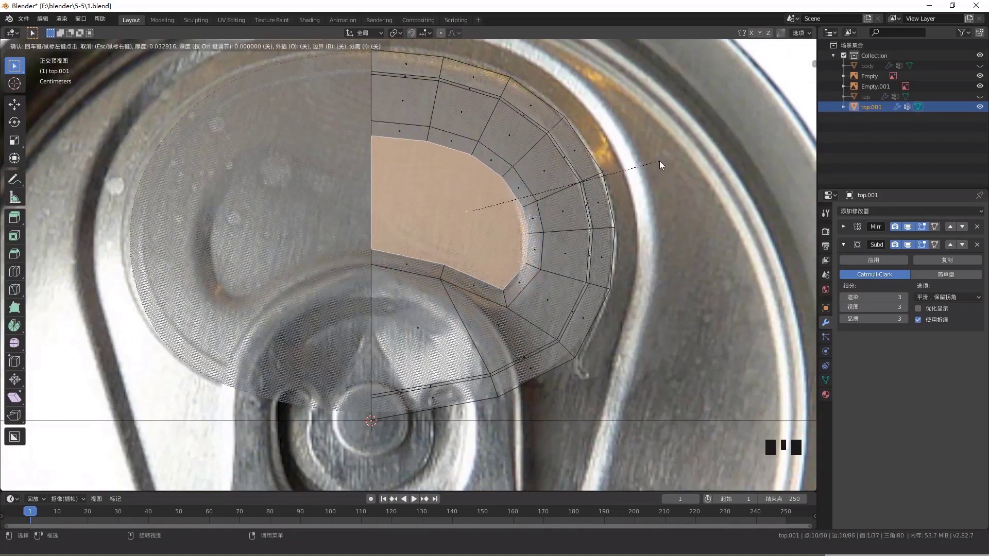
pyautogui.press('KP_1')
# Lower the inset faces slightly along Z, then return to Object Mode and inspect the smooth groove
pyautogui.scroll(3)
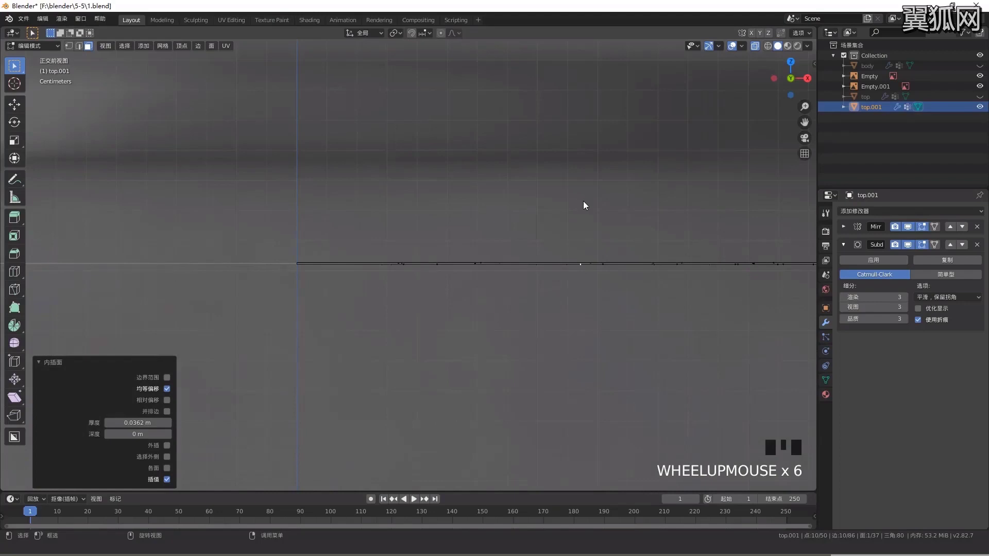
pyautogui.press('g')
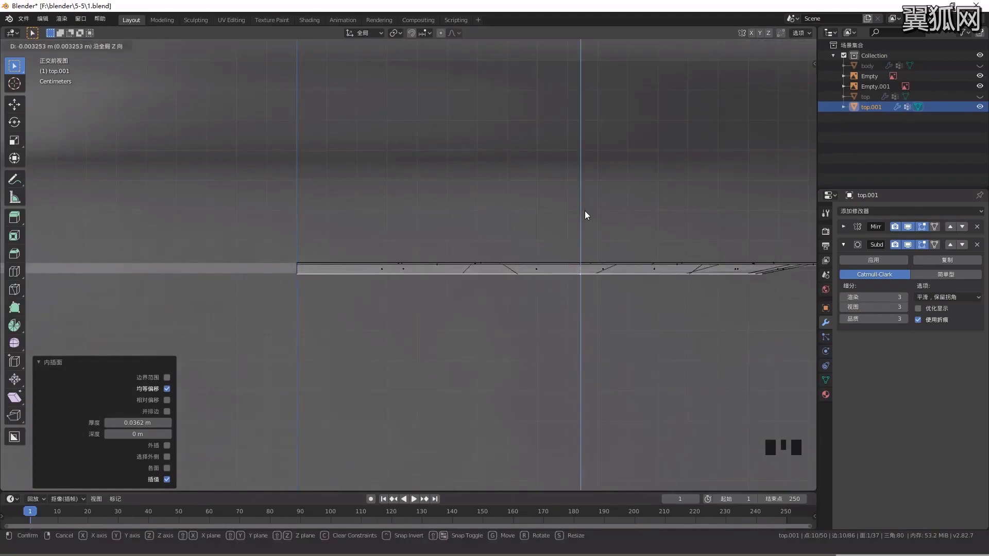
pyautogui.scroll(-3)
pyautogui.moveTo(530, 273); pyautogui.dragTo(489, 299)
pyautogui.scroll(-3)
pyautogui.moveTo(480, 295); pyautogui.dragTo(492, 318)
pyautogui.press('alt+z')
pyautogui.press('Tab')
pyautogui.moveTo(439, 329); pyautogui.dragTo(517, 327)
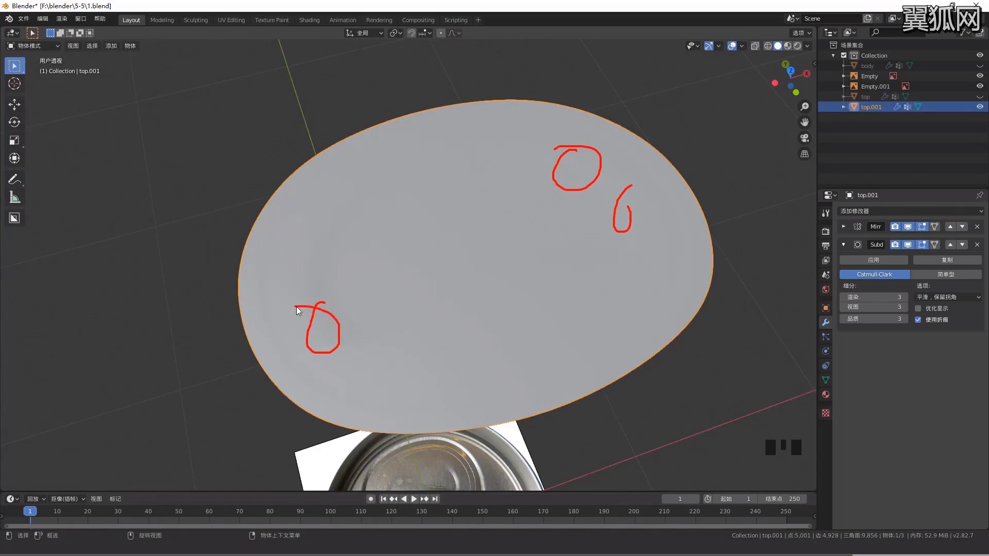
# Bevel the first edge loop along the tab's groove with 2 segments, undoing and redoing the width
pyautogui.press('Tab')
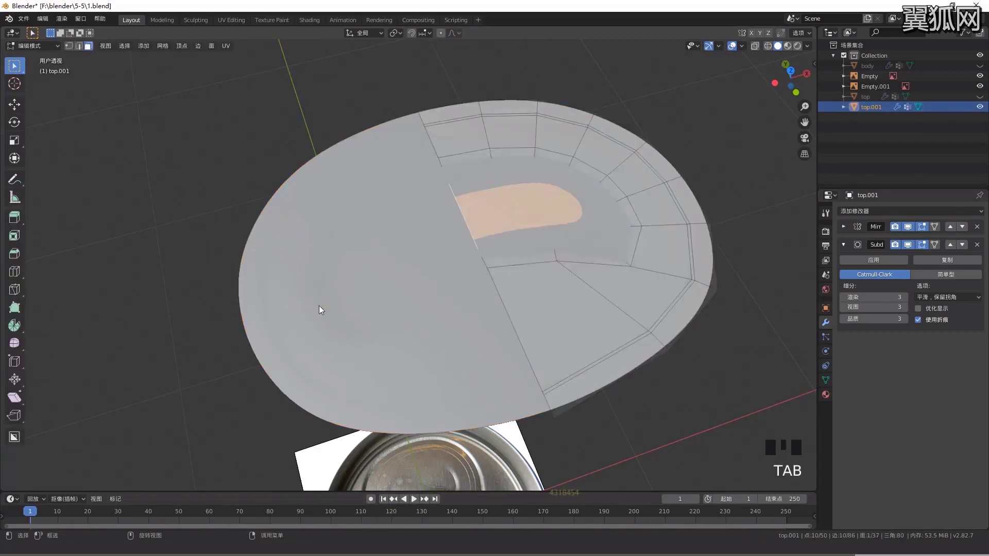
pyautogui.moveTo(483, 297); pyautogui.dragTo(484, 307)
pyautogui.press('2')
pyautogui.click(478, 242)
pyautogui.moveTo(492, 321); pyautogui.dragTo(505, 305)
pyautogui.scroll(3)
pyautogui.moveTo(532, 304); pyautogui.dragTo(672, 225)
pyautogui.press('ctrl+b')
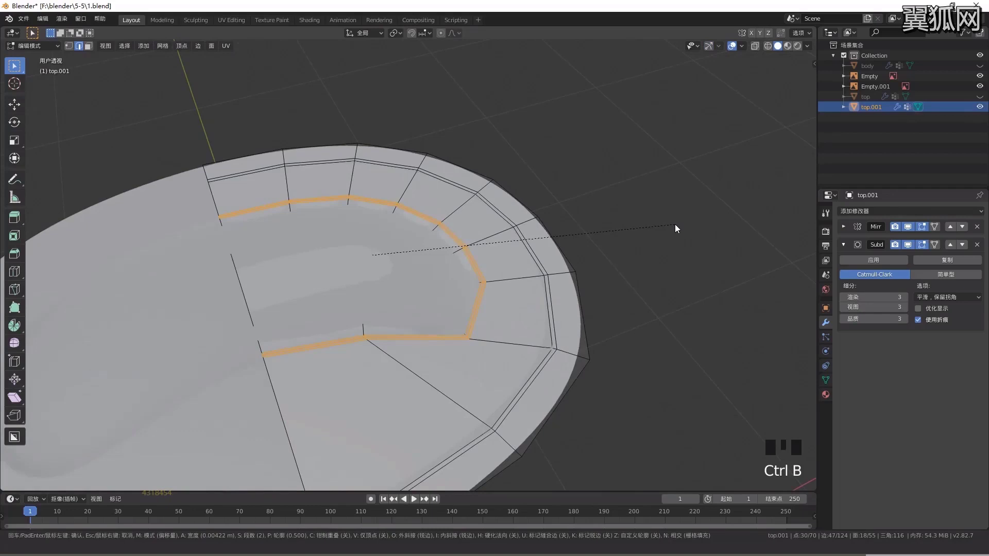
pyautogui.scroll(-3)
pyautogui.moveTo(541, 278); pyautogui.dragTo(718, 207)
pyautogui.press('ctrl+z')
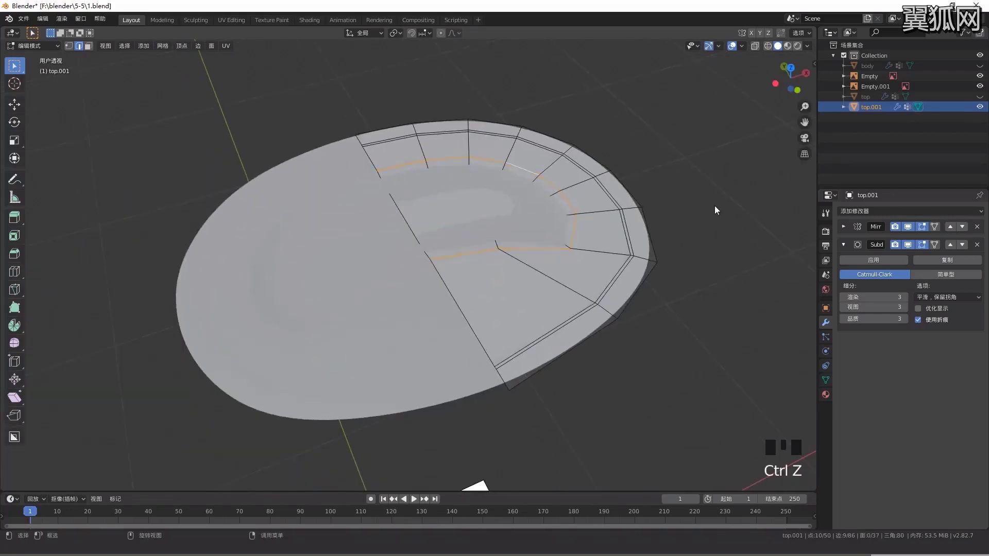
pyautogui.press('ctrl+b')
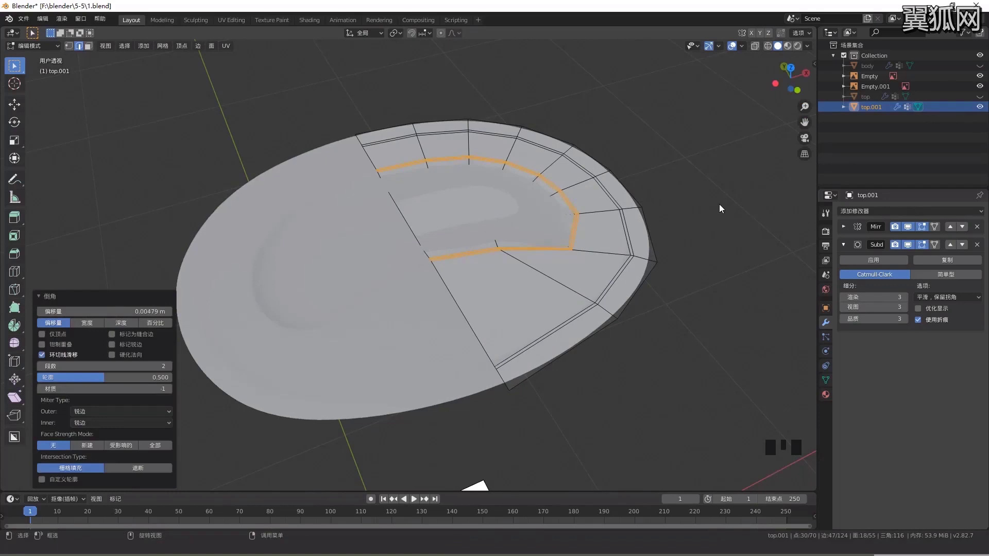
# Bevel the other groove edge loops together, then check the crisper groove on the smoothed piece
pyautogui.click(909, 248)
pyautogui.moveTo(527, 230); pyautogui.dragTo(490, 219)
pyautogui.click(491, 220)
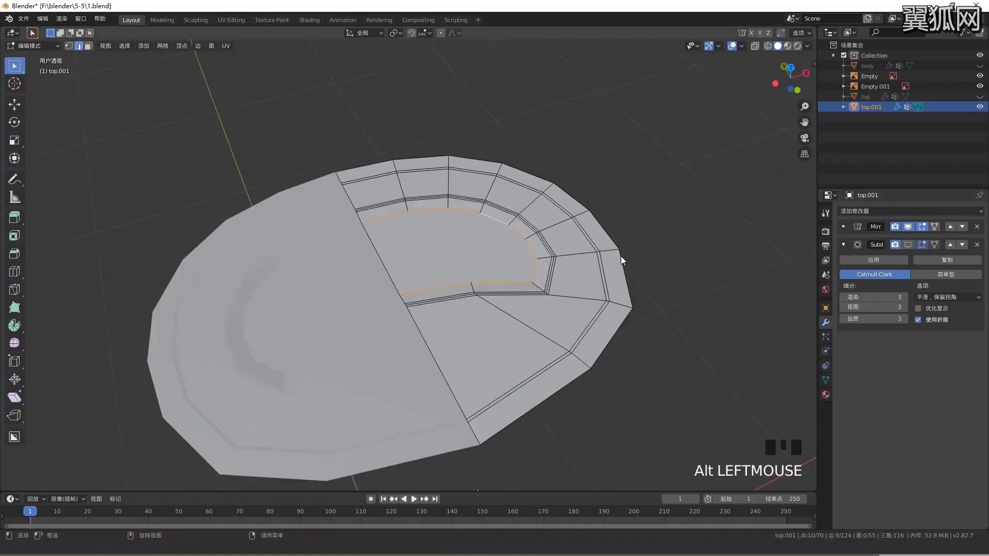
pyautogui.moveTo(619, 257); pyautogui.dragTo(910, 244)
pyautogui.click(910, 245)
pyautogui.moveTo(574, 284); pyautogui.dragTo(641, 242)
pyautogui.press('ctrl+b')
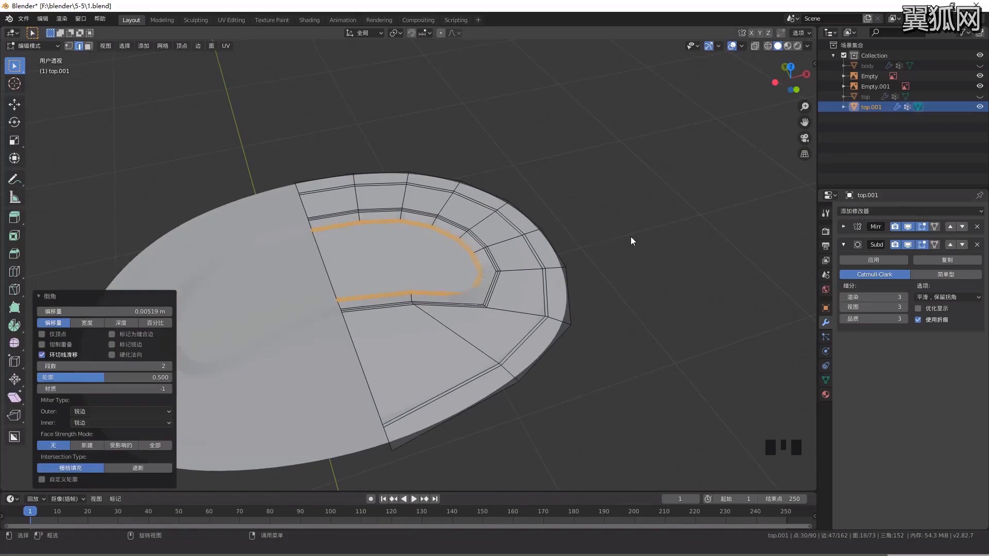
pyautogui.scroll(-3)
pyautogui.moveTo(367, 321); pyautogui.dragTo(458, 318)
pyautogui.press('Tab')
pyautogui.scroll(3)
pyautogui.moveTo(534, 309); pyautogui.dragTo(483, 319)
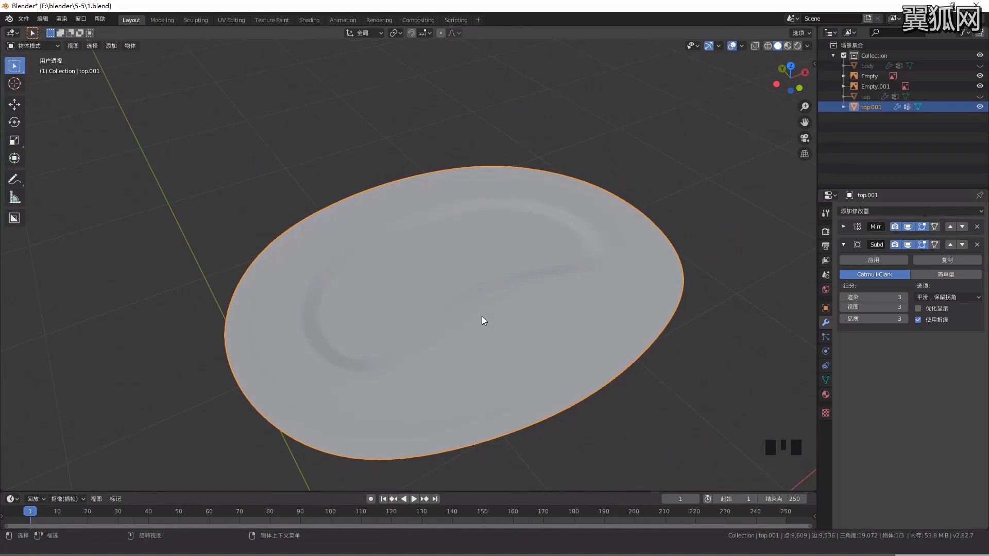
# Orbit around the tab piece from top and side views to inspect its outer rim
pyautogui.moveTo(812, 50); pyautogui.dragTo(785, 155)
pyautogui.moveTo(450, 308); pyautogui.dragTo(462, 293)
pyautogui.scroll(3)
pyautogui.moveTo(488, 291); pyautogui.dragTo(415, 227)
pyautogui.press('KP_7')
pyautogui.scroll(-3)
pyautogui.moveTo(444, 259); pyautogui.dragTo(420, 187)
pyautogui.scroll(3)
pyautogui.moveTo(423, 182); pyautogui.dragTo(370, 157)
pyautogui.moveTo(399, 173); pyautogui.dragTo(395, 192)
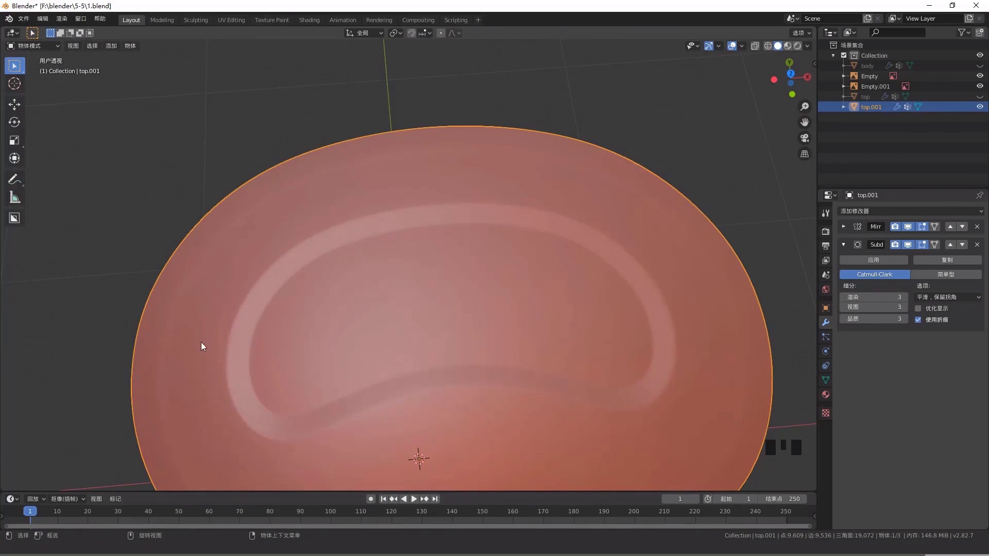
pyautogui.moveTo(185, 332); pyautogui.dragTo(324, 262)
# Add a loop cut across the rim and slide it close to the tab's outer edge
pyautogui.press('Tab')
pyautogui.moveTo(538, 240); pyautogui.dragTo(490, 235)
pyautogui.scroll(3)
pyautogui.moveTo(514, 224); pyautogui.dragTo(481, 231)
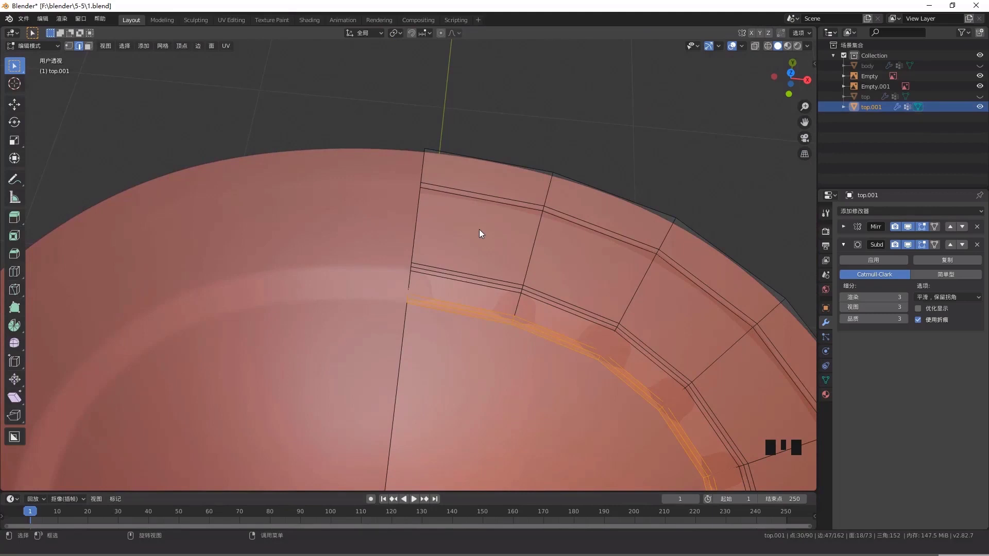
pyautogui.press('ctrl+r')
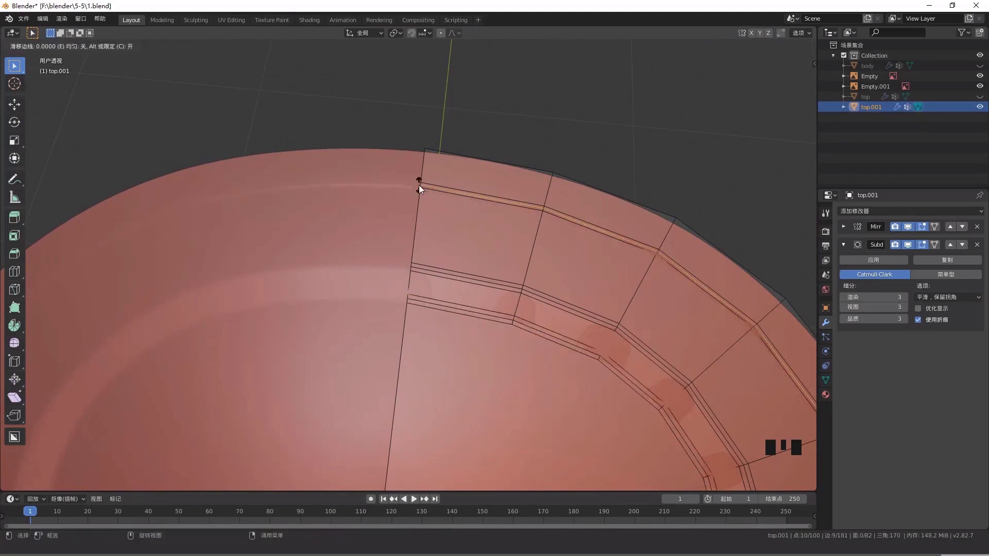
pyautogui.moveTo(368, 213); pyautogui.dragTo(417, 196)
pyautogui.scroll(-3)
pyautogui.middleClick(411, 206)
pyautogui.scroll(-3)
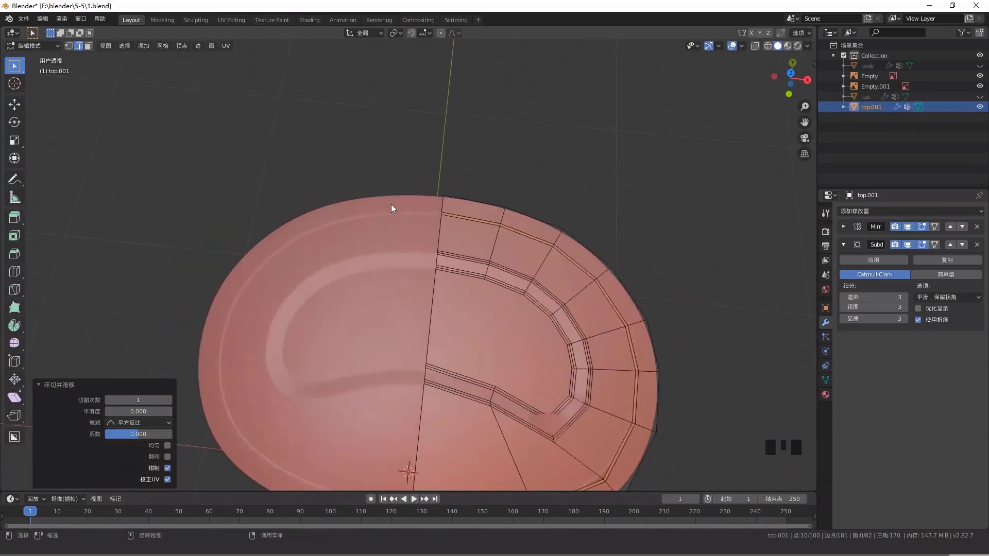
pyautogui.scroll(-3)
# Check the tightened rim on the smoothed tab piece over the reference photo
pyautogui.moveTo(371, 276); pyautogui.dragTo(387, 241)
pyautogui.scroll(3)
pyautogui.moveTo(394, 241); pyautogui.dragTo(394, 241)
pyautogui.press('Tab')
pyautogui.scroll(-3)
pyautogui.moveTo(420, 291); pyautogui.dragTo(397, 278)
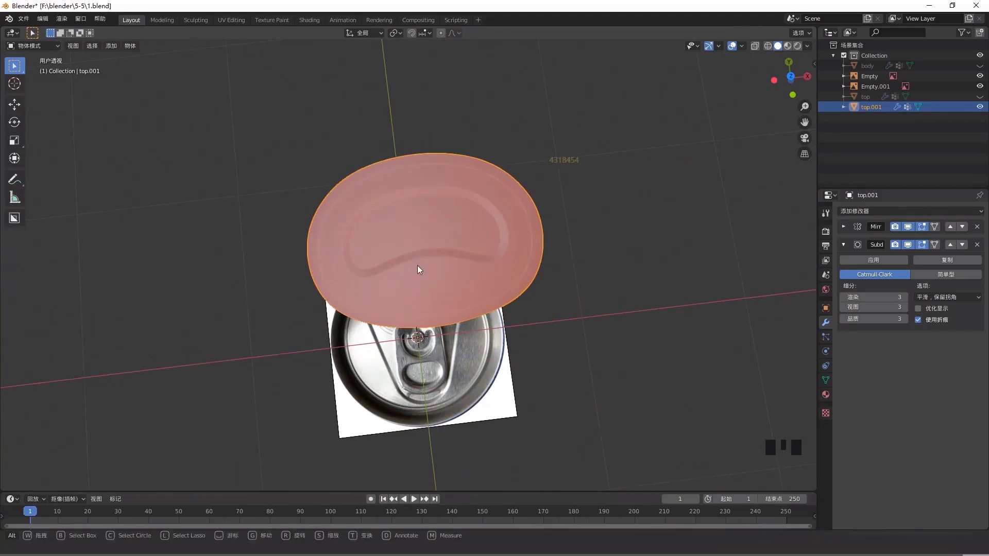
# Unhide the can body and lid and view the whole can with the tab piece on top
pyautogui.press('alt+h')
pyautogui.press('KP_7')
pyautogui.scroll(-3)
pyautogui.scroll(-3)
pyautogui.scroll(-3)
pyautogui.moveTo(419, 317); pyautogui.dragTo(578, 269)
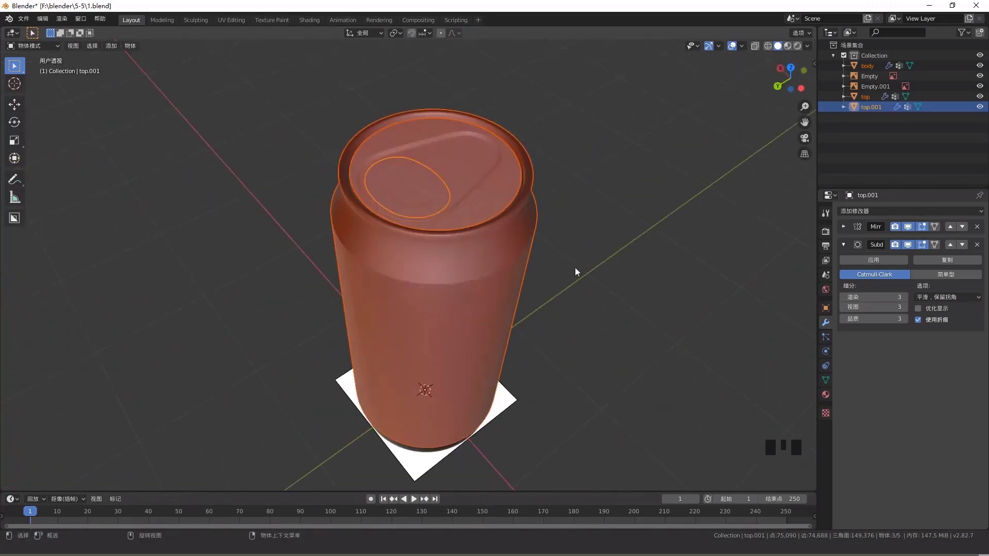